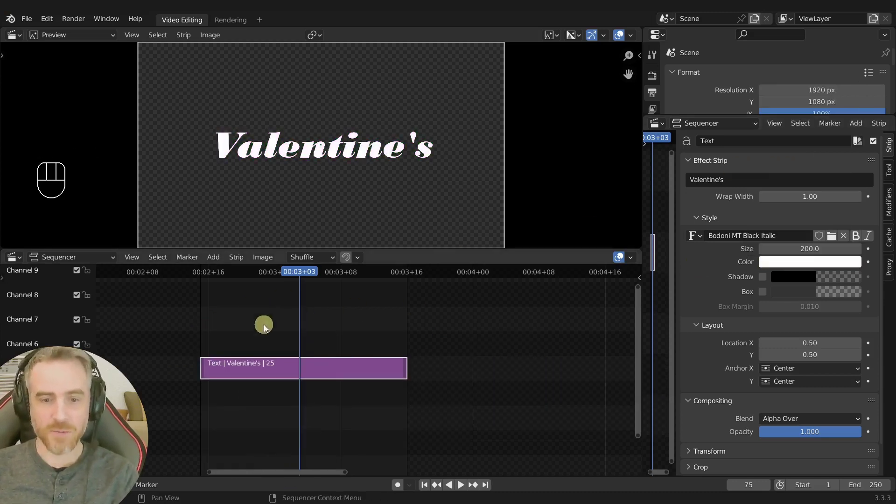
- Move the 'Valentine's' text strip up to channel 7 and put the playhead at its first frame
middle_click(317, 357)
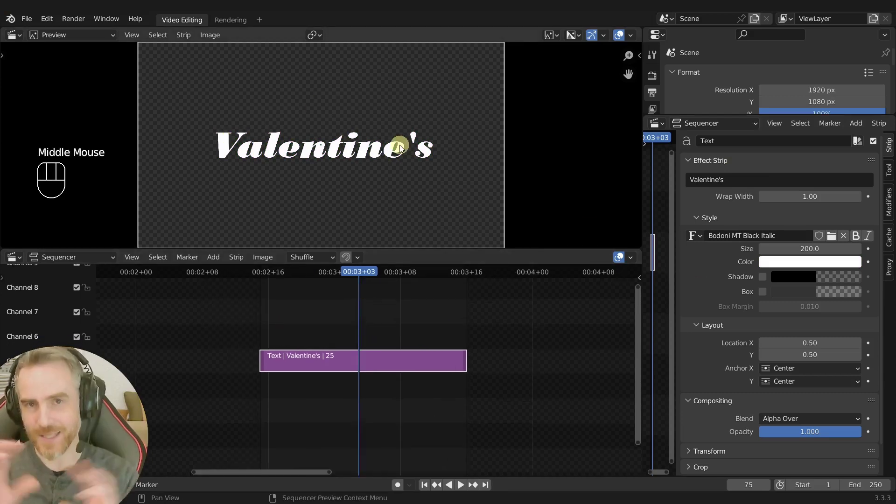
click(340, 373)
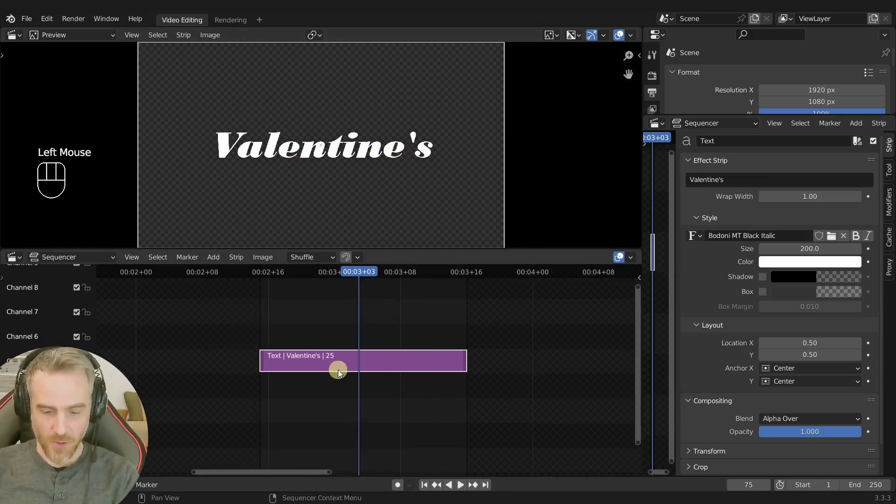
key(g)
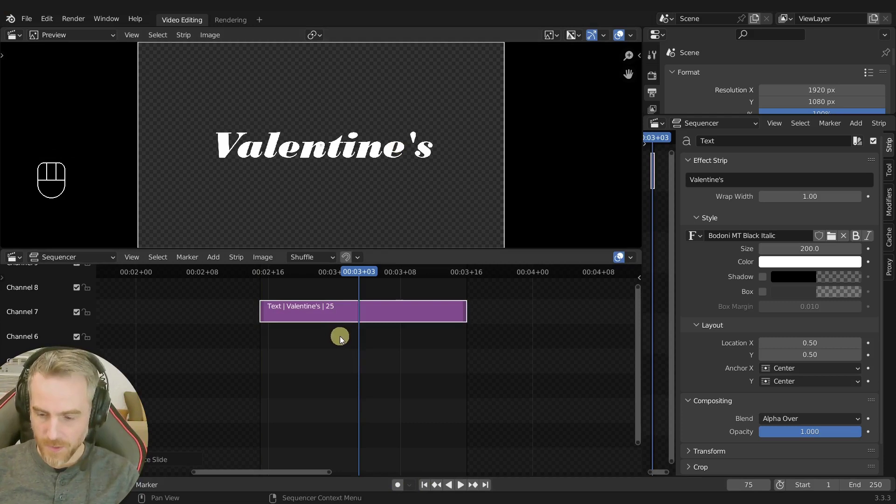
key(Page_Down)
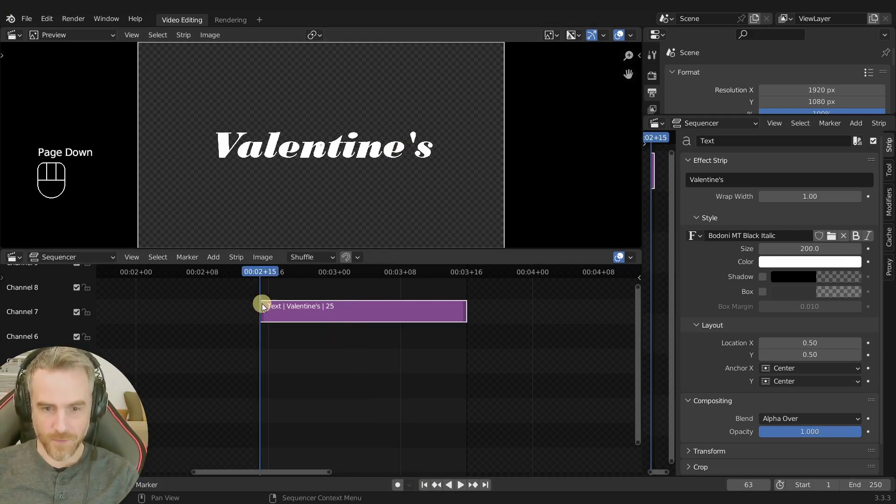
- Add a solid Color strip and drop it vertically onto channel 6 beneath the text
key(shift+a)
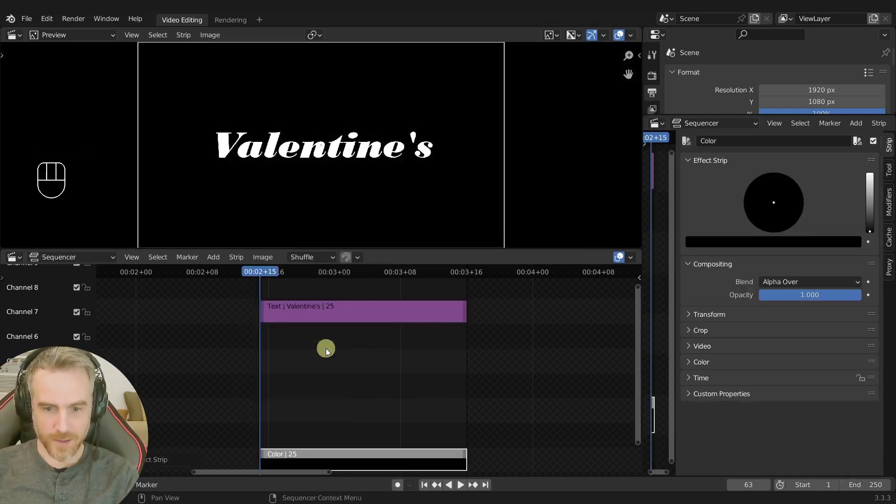
key(g)
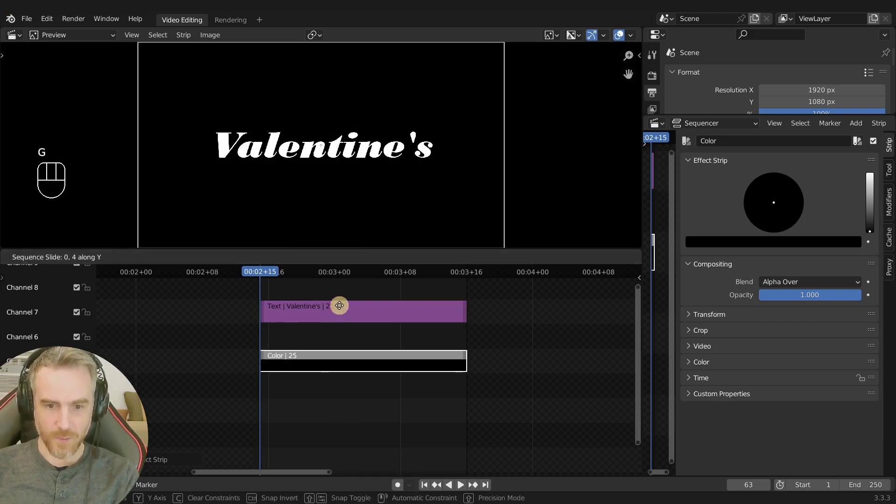
middle_click(359, 437)
drag(335, 352, 340, 367)
- Duplicate the colour strip onto the channel below and turn the upper one white
key(shift+d)
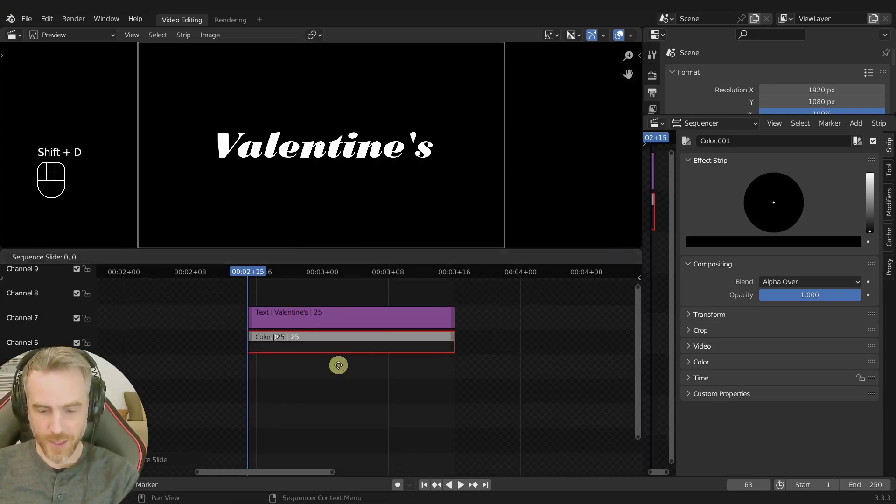
click(320, 339)
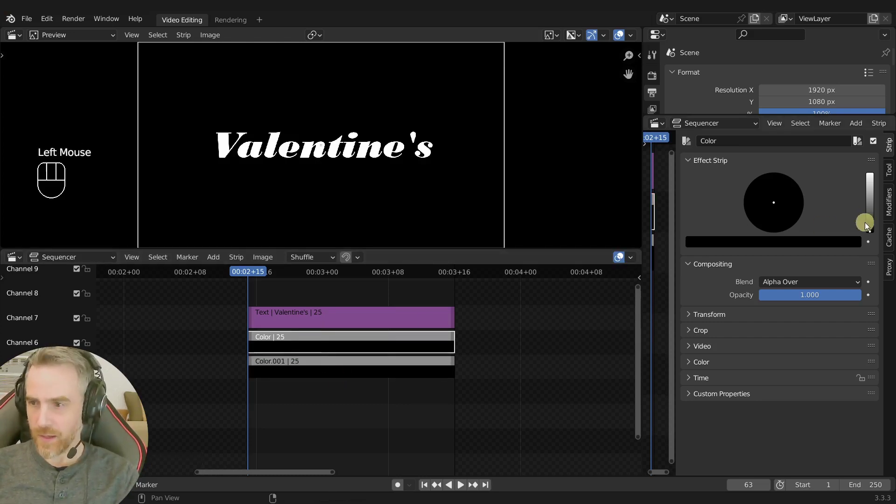
click(871, 227)
scroll(down, 3)
- Start a vertical move of the white colour layer in the Preview
key(g)
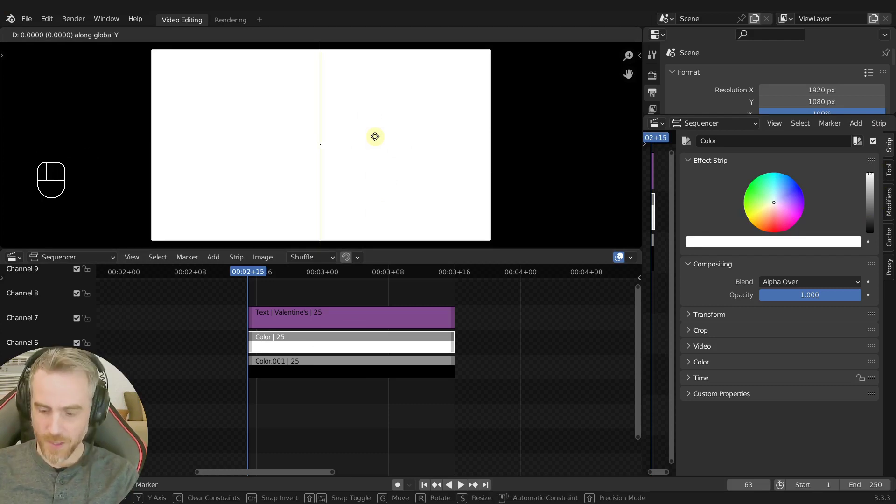
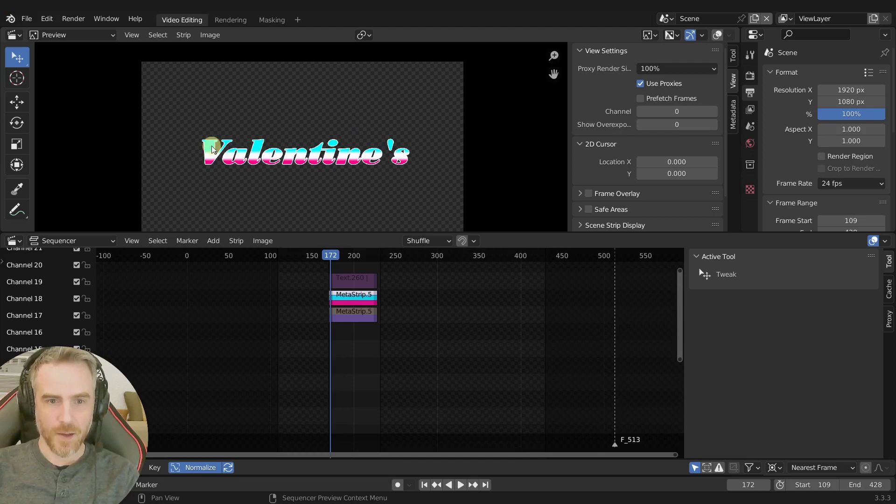
- Set the upper colour strip to cyan and the lower one to a bright magenta, selecting both afterwards
drag(771, 162, 775, 175)
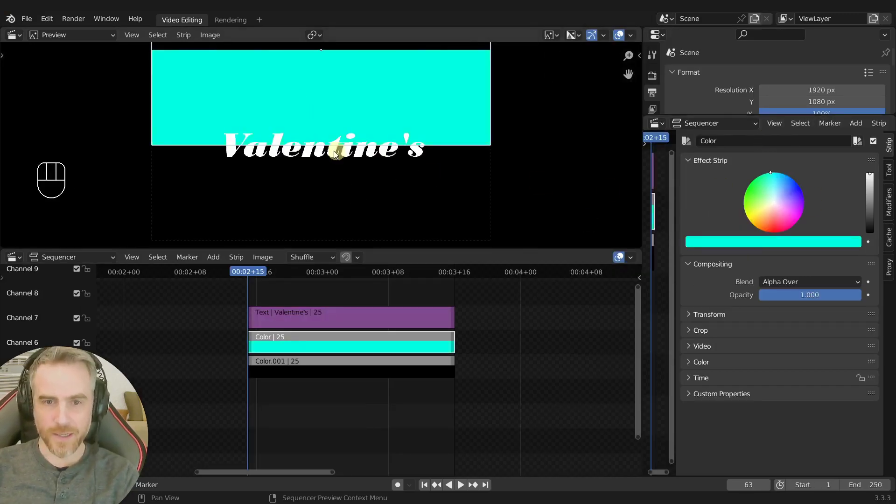
click(365, 373)
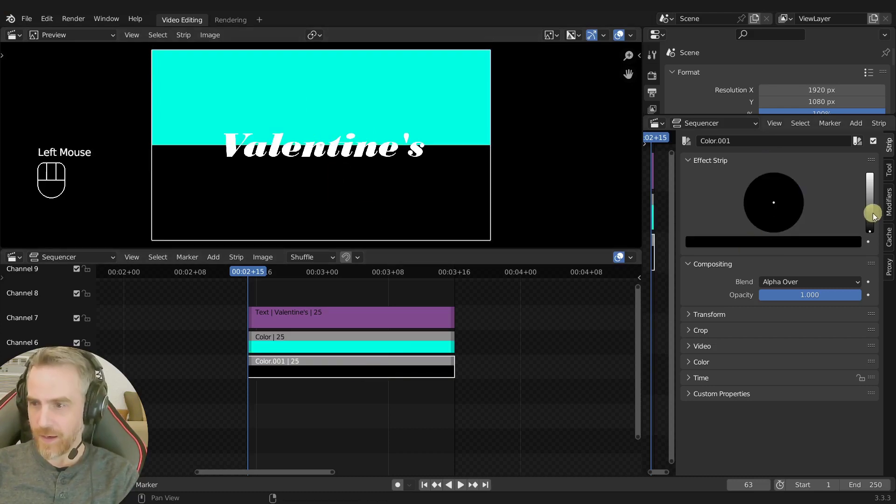
click(874, 217)
drag(796, 224, 771, 233)
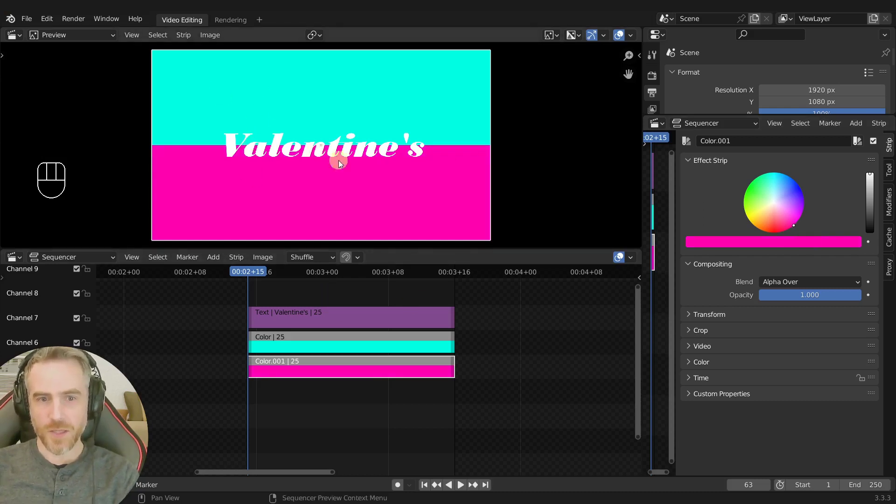
click(238, 355)
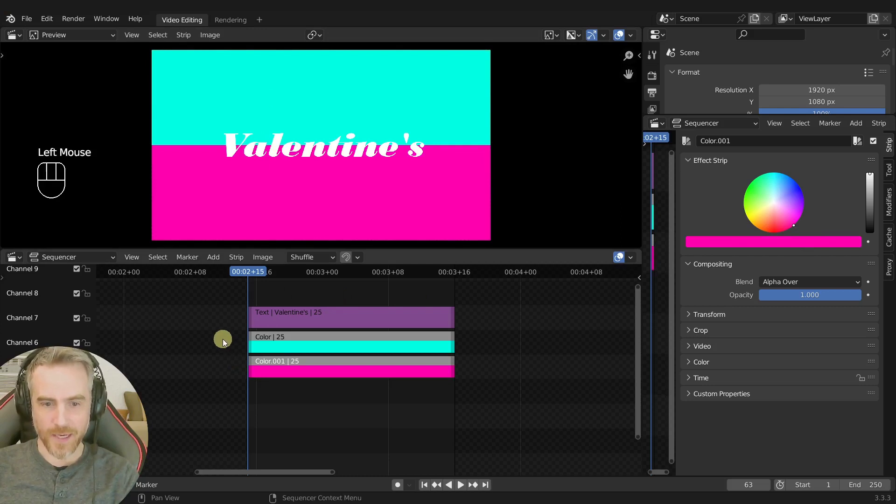
drag(225, 345, 317, 382)
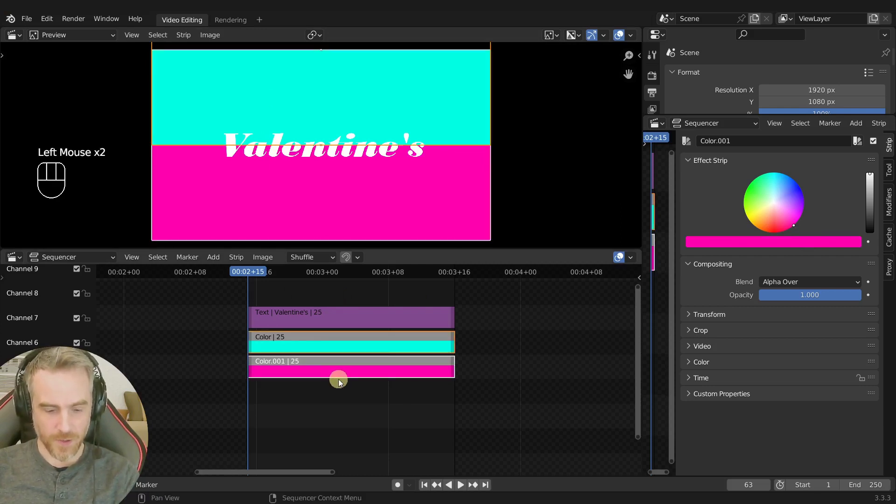
- Group the cyan and magenta strips into MetaStrip.001 with Ctrl+G and scrub frames to check it
key(ctrl+g)
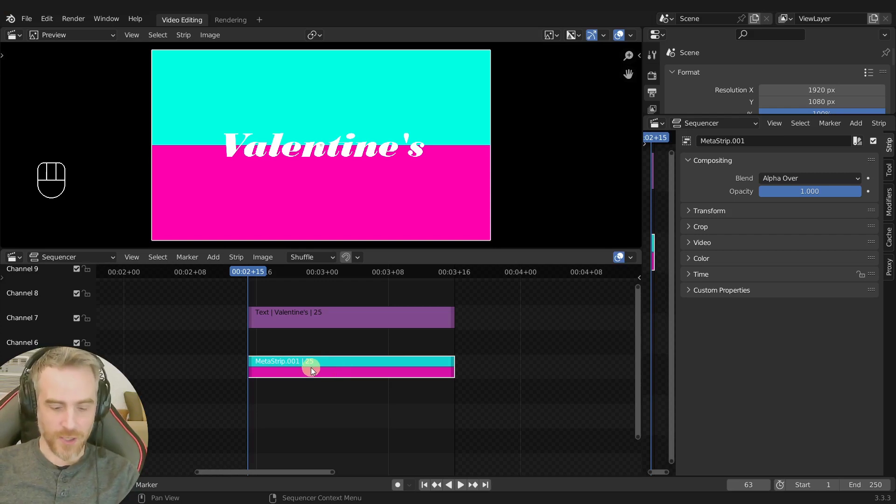
right_click(315, 371)
drag(315, 372, 338, 363)
right_click(308, 318)
drag(308, 319, 319, 326)
drag(310, 377, 331, 362)
drag(308, 317, 328, 385)
drag(325, 381, 334, 346)
drag(300, 320, 232, 159)
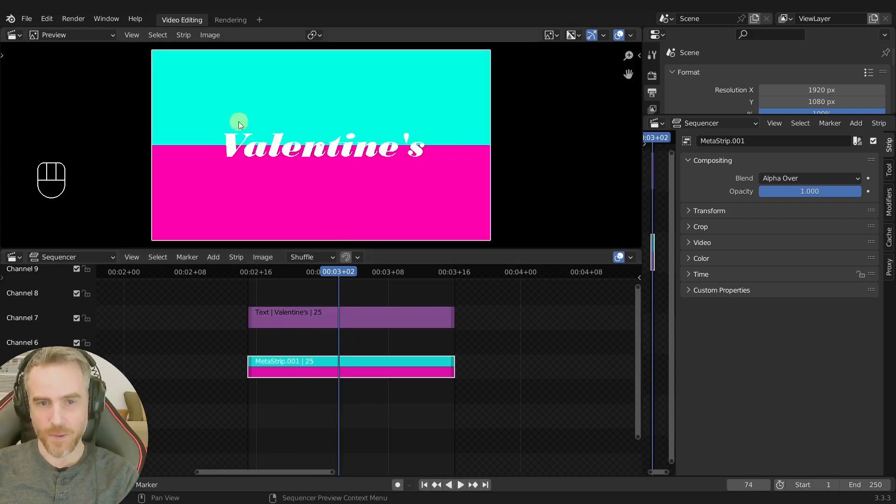
click(329, 322)
click(323, 366)
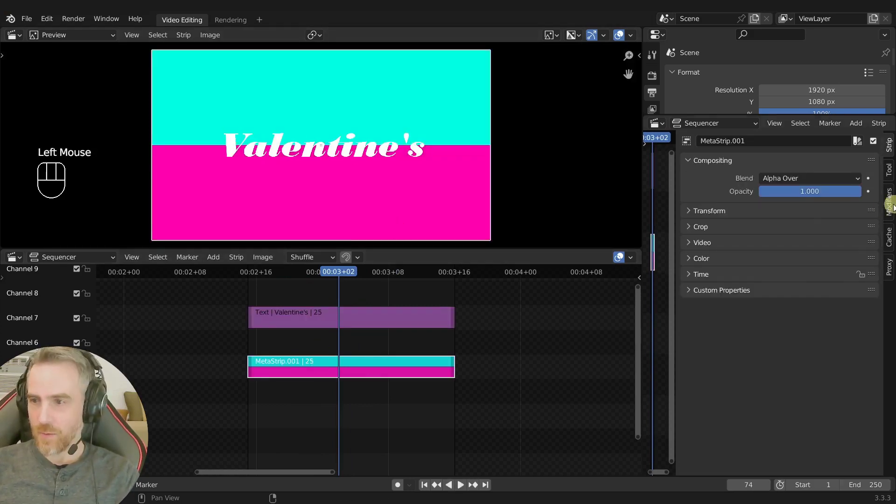
- Add a Mask modifier to the meta strip with the Valentine's text strip as its mask
click(892, 207)
drag(735, 172, 720, 247)
drag(800, 246, 786, 262)
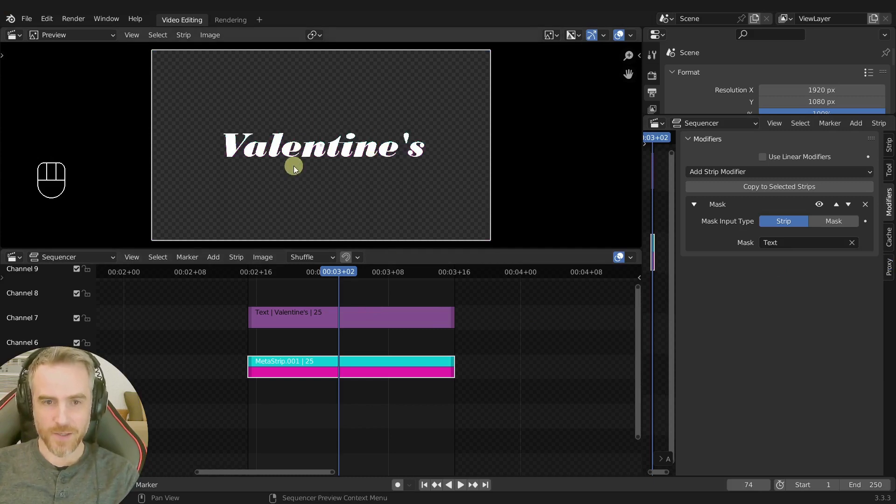
scroll(up, 3)
- Mute the text strip with H so the cyan/magenta-filled lettering shows in the Preview
click(313, 324)
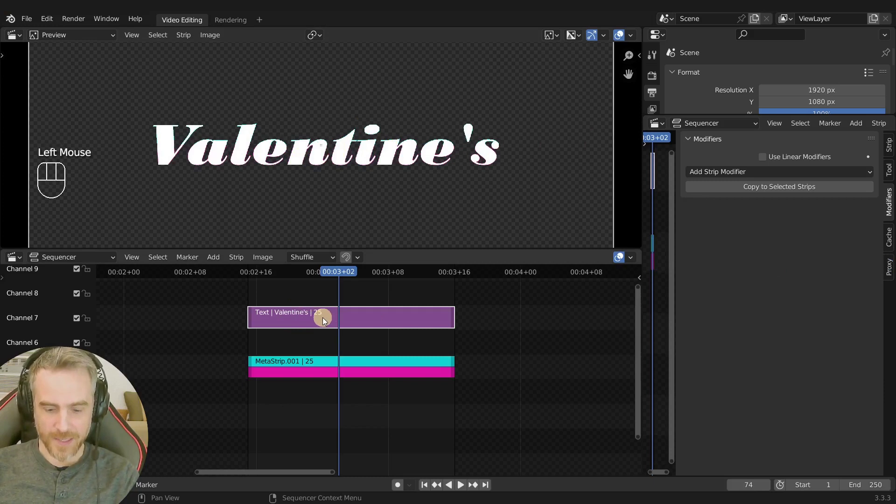
key(h)
scroll(down, 3)
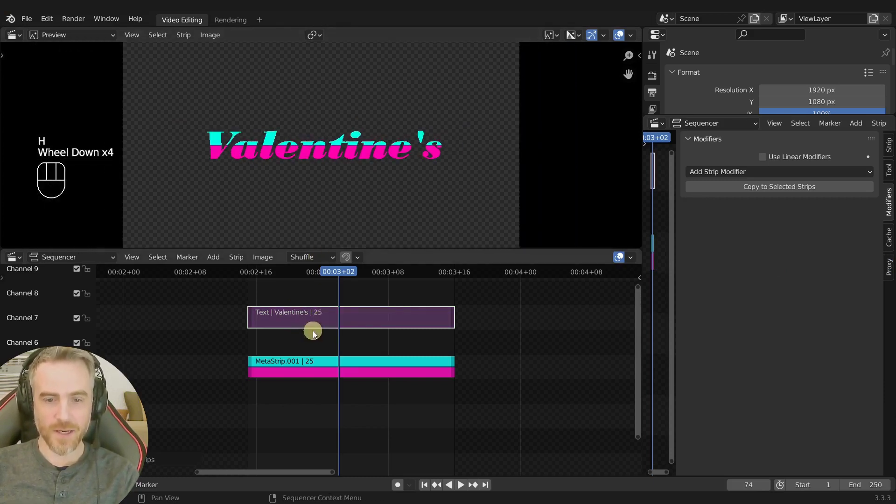
click(325, 374)
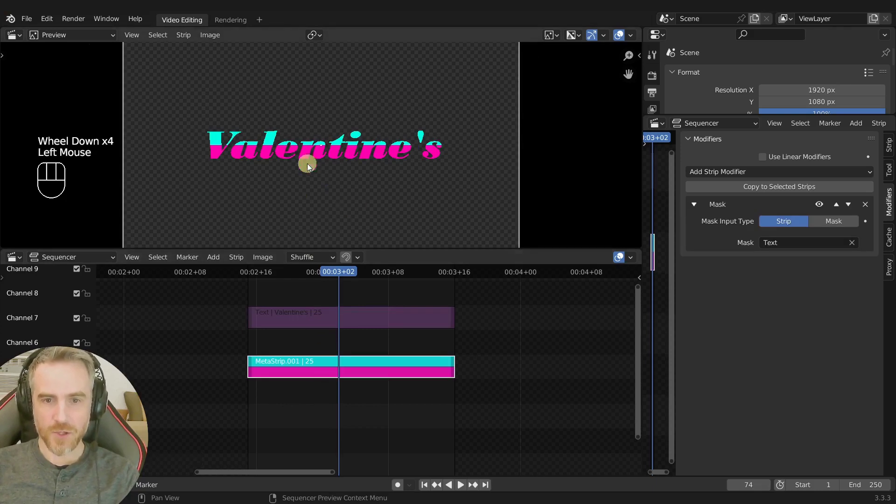
- Keep the text strip above the meta strip and toggle its mute to compare the striped result
click(332, 323)
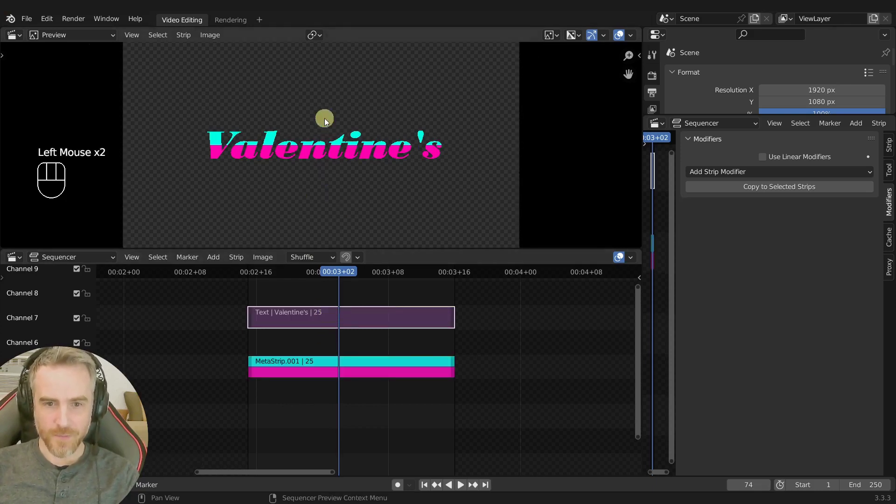
key(g)
click(351, 313)
click(351, 322)
key(h)
key(h)
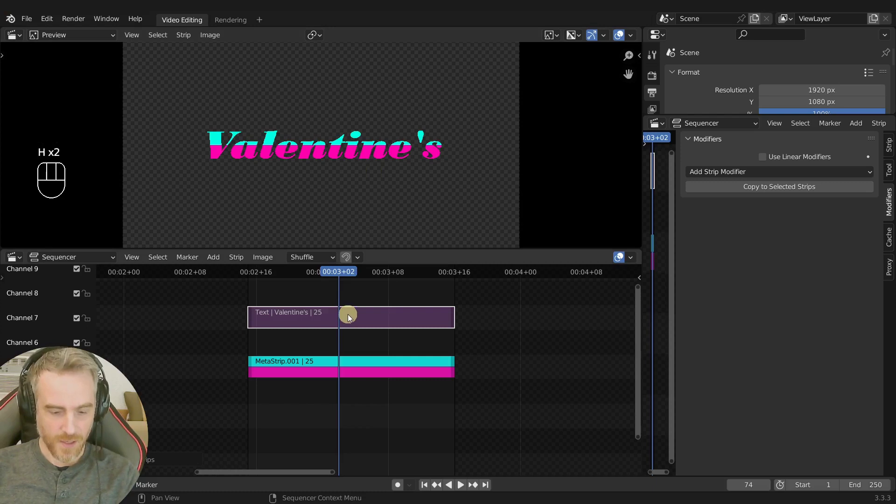
key(alt+h)
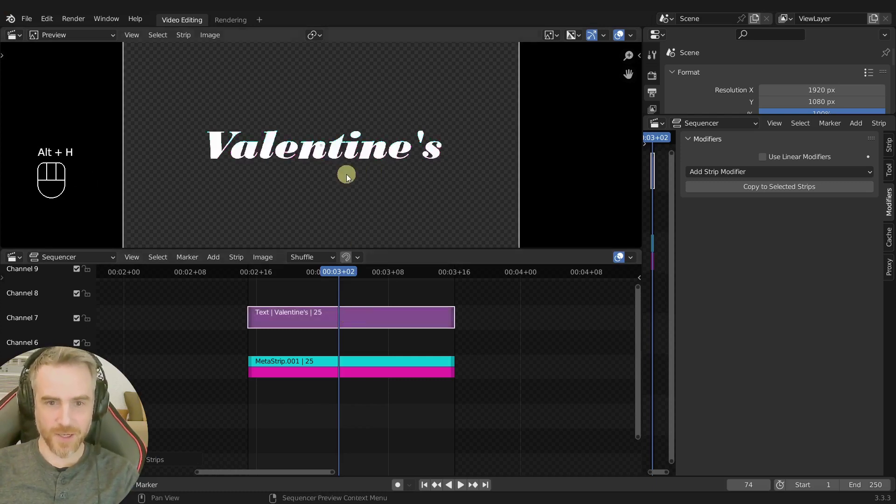
key(g)
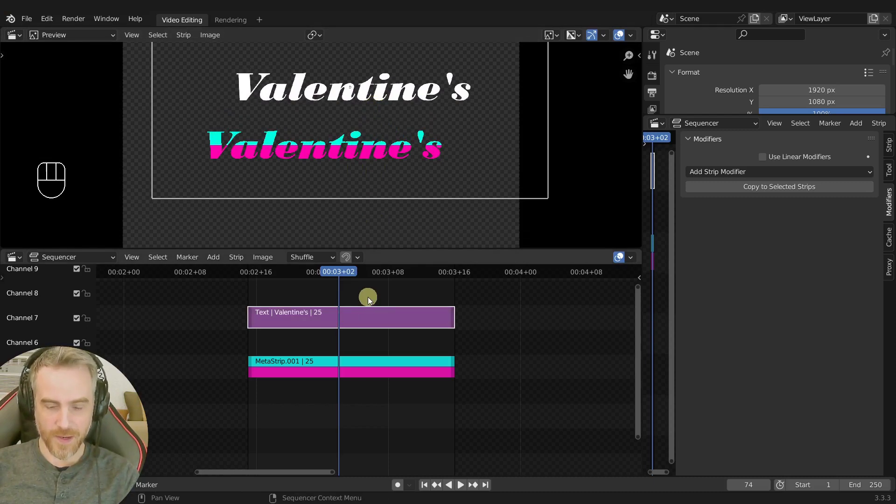
key(h)
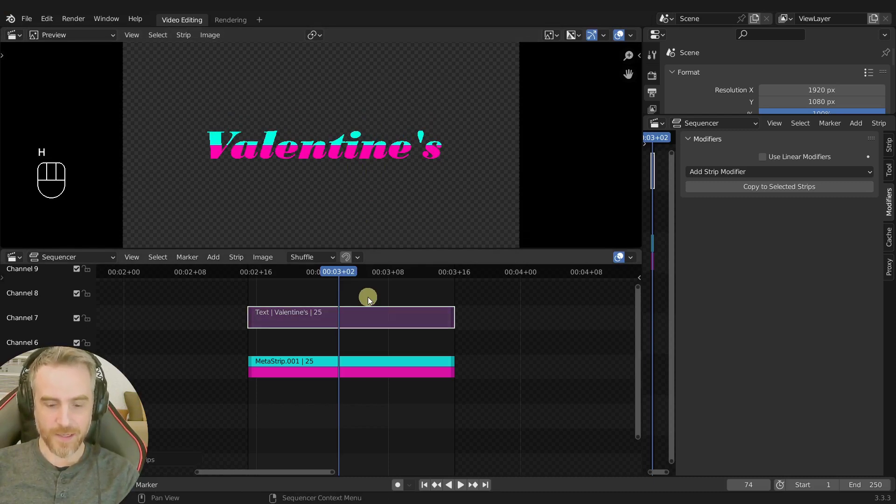
key(ctrl+r)
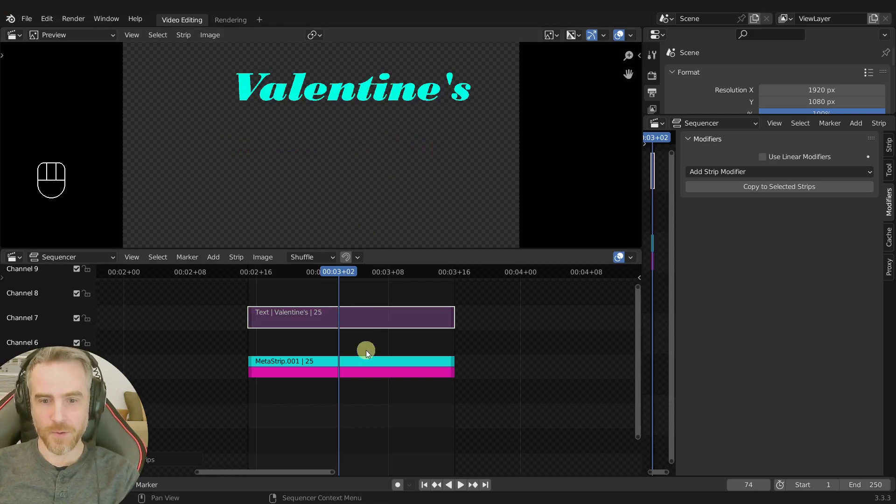
click(367, 369)
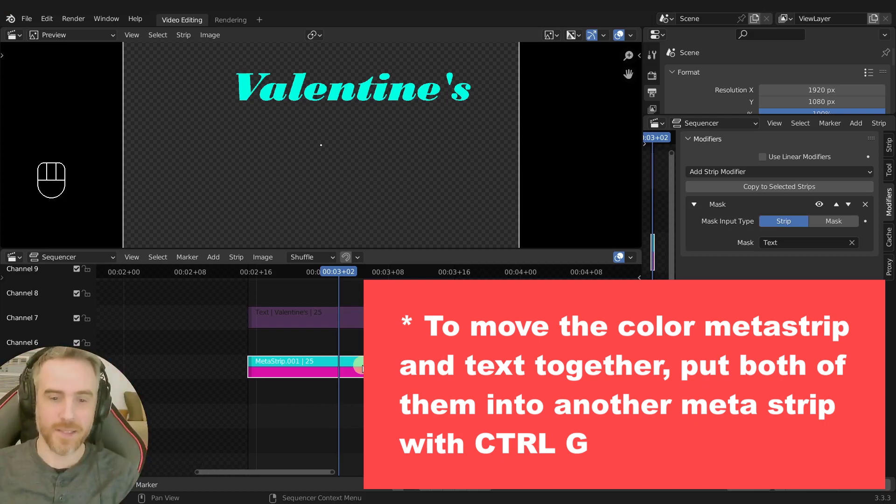
click(338, 330)
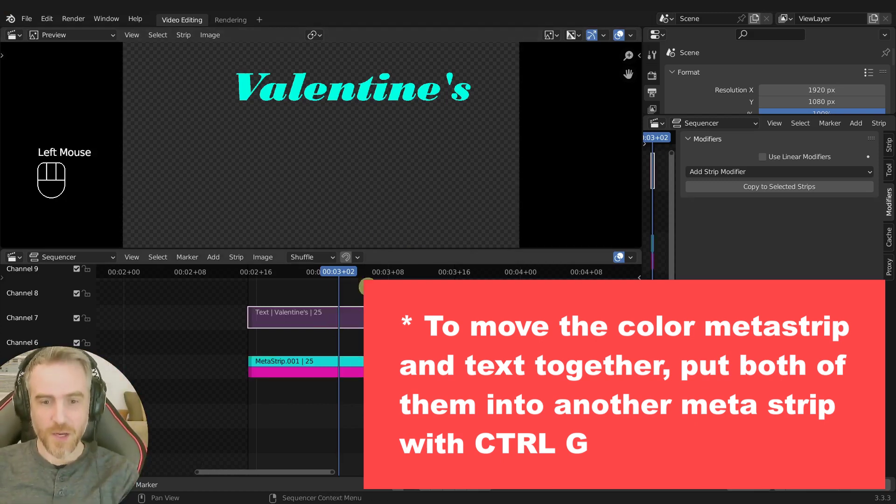
click(350, 321)
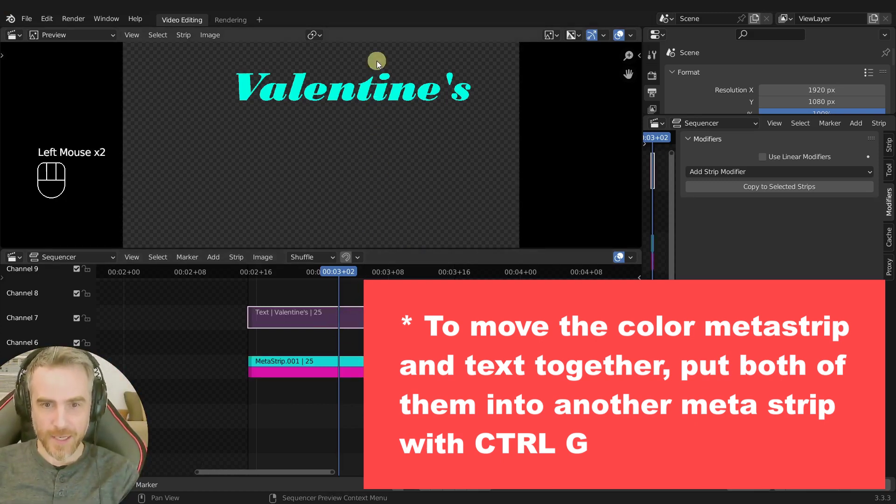
key(ctrl+z)
key(ctrl+z)
key(ctrl+z)
key(ctrl+z)
key(ctrl+z)
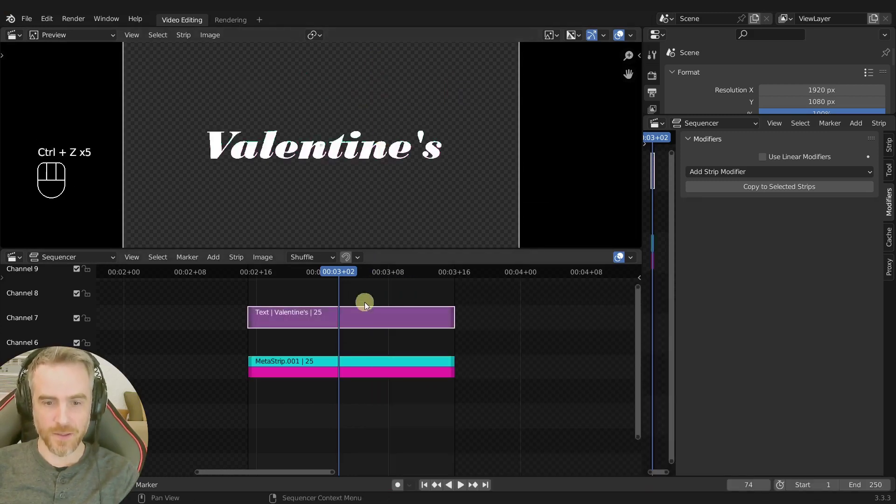
key(h)
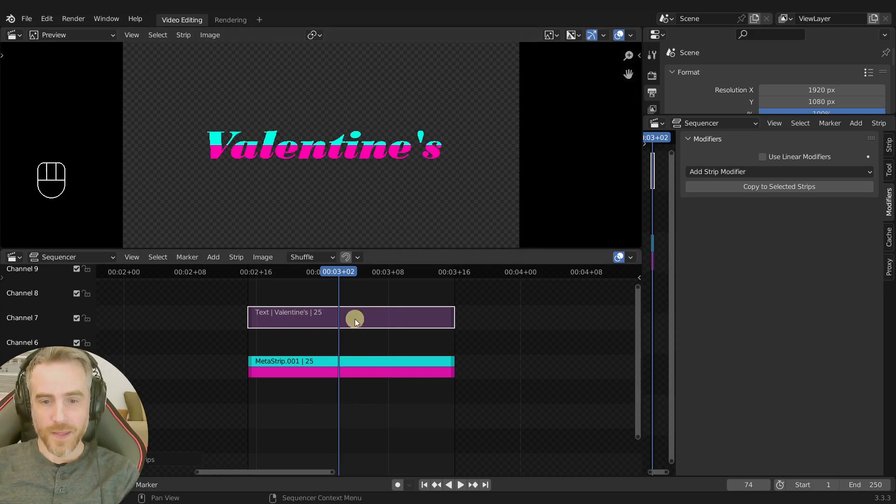
click(338, 367)
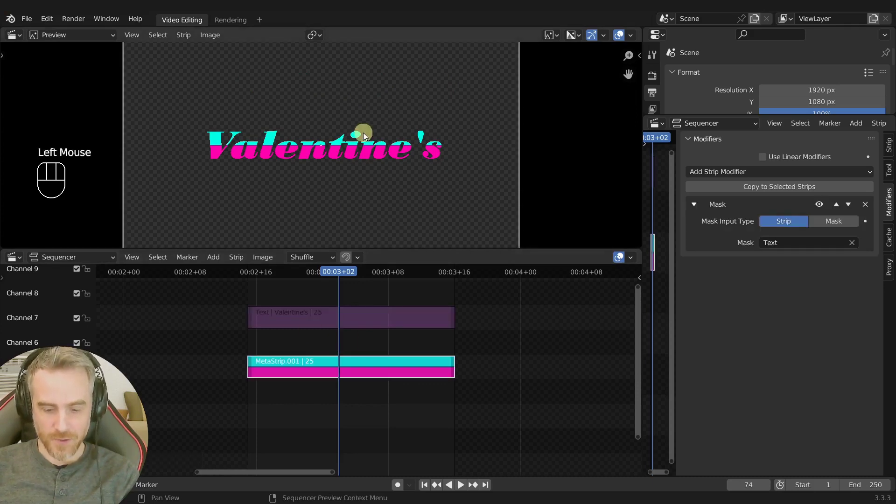
key(g)
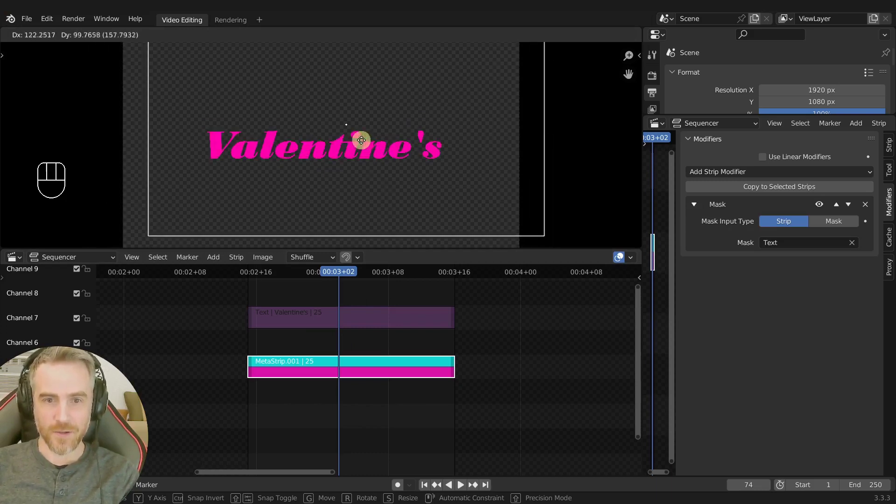
key(g)
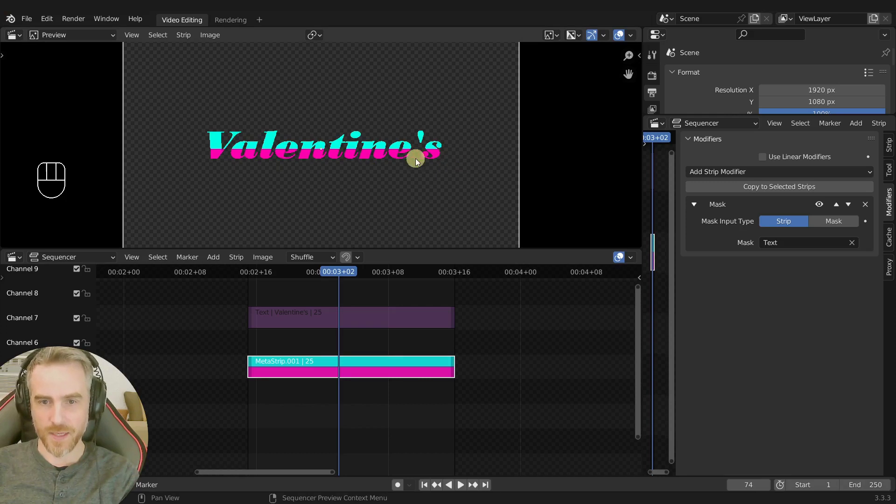
click(398, 166)
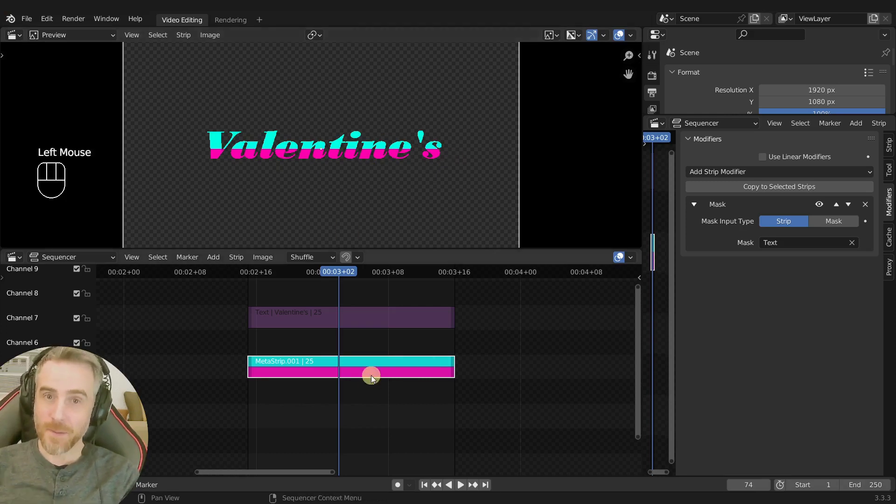
- Tab into MetaStrip.001 and add a black Color.002 strip moved up above the cyan and magenta strips
click(373, 378)
key(Tab)
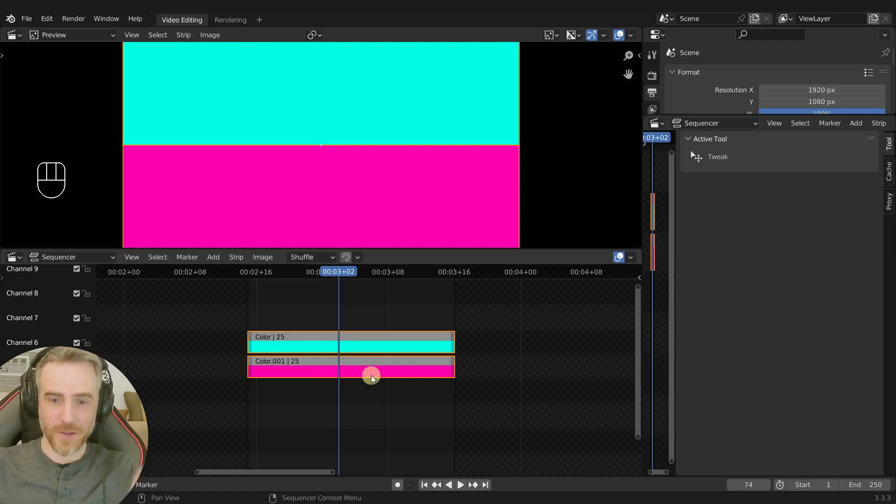
scroll(down, 3)
key(ctrl+z)
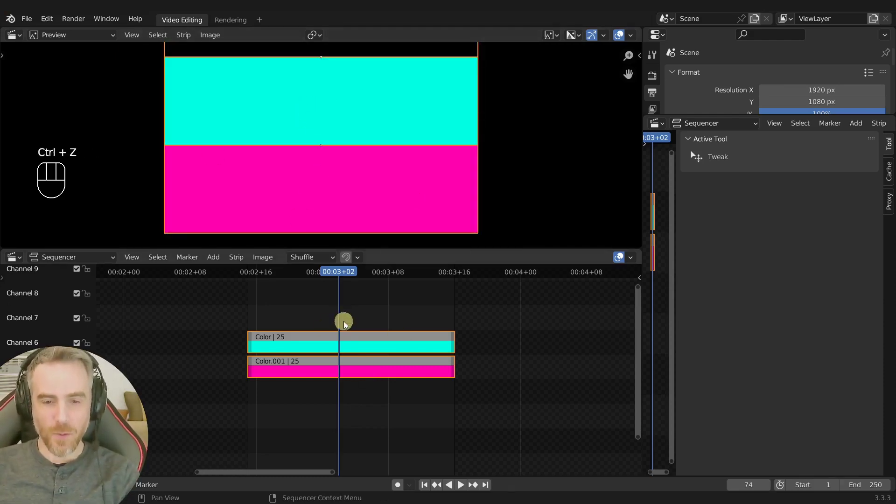
key(Page_Down)
key(shift+a)
key(g)
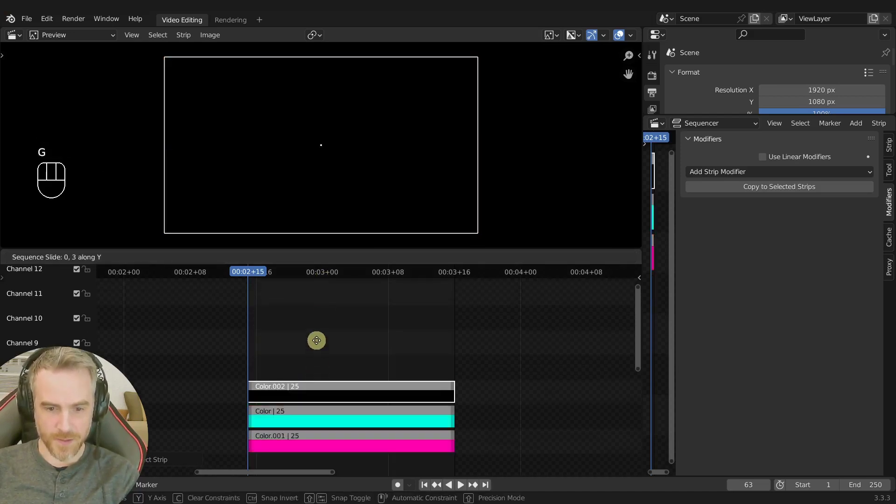
- Turn Color.002 white, scale it in Y to a thin band between cyan and magenta, and leave the meta strip
middle_click(370, 402)
click(335, 330)
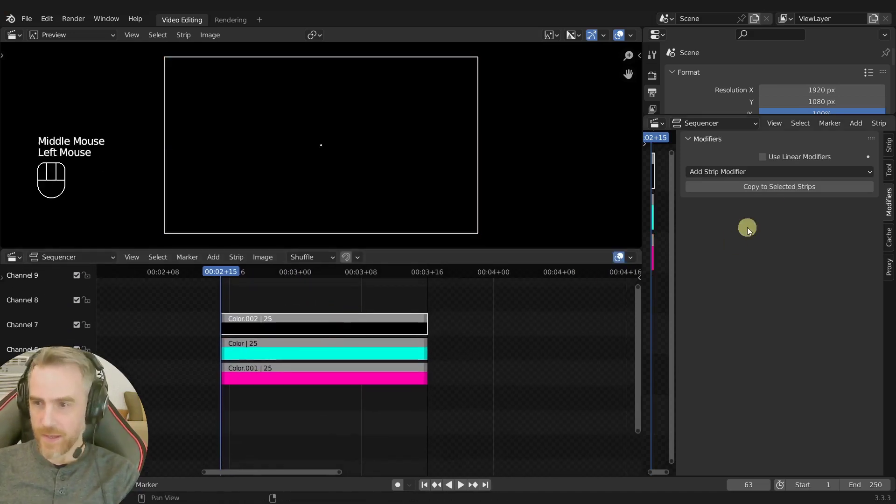
click(894, 150)
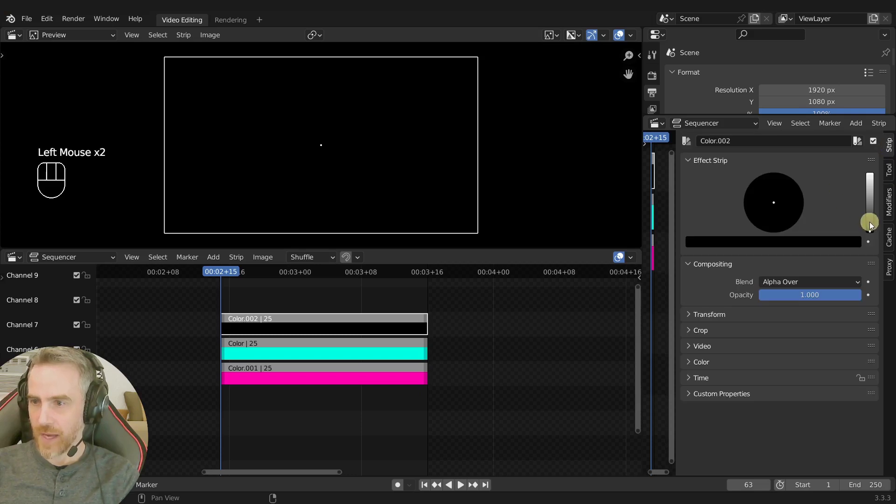
drag(873, 230, 825, 169)
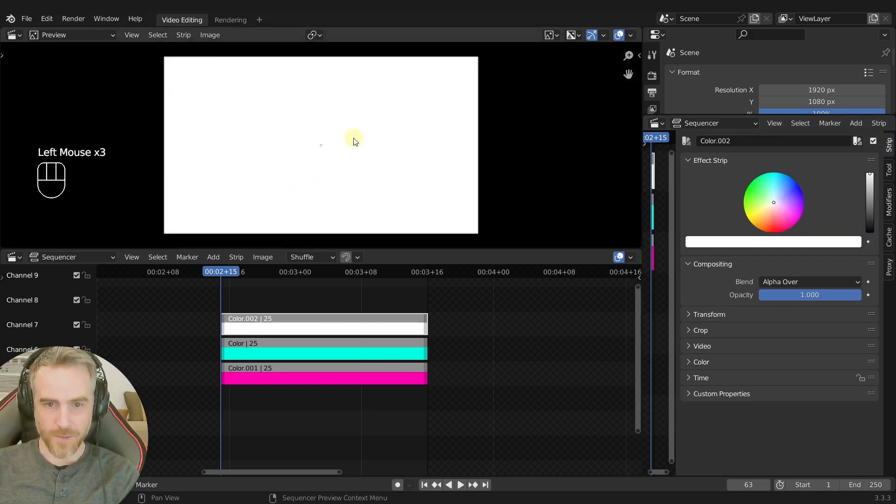
key(s)
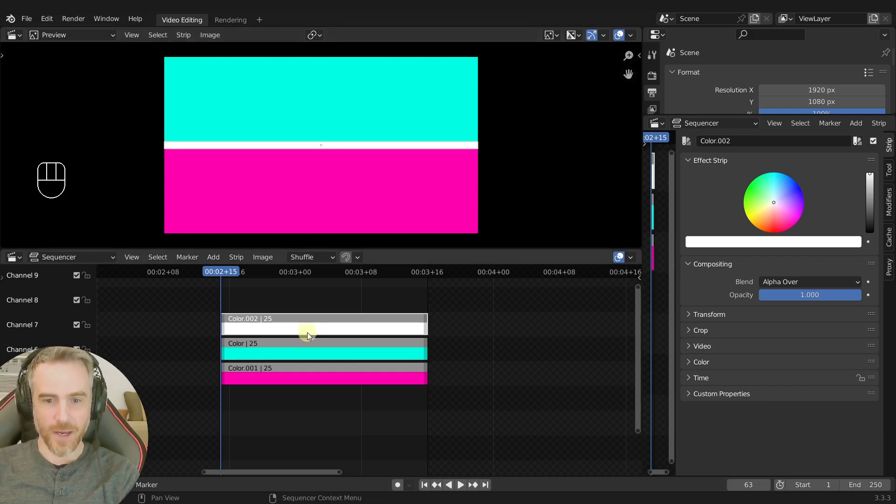
click(507, 324)
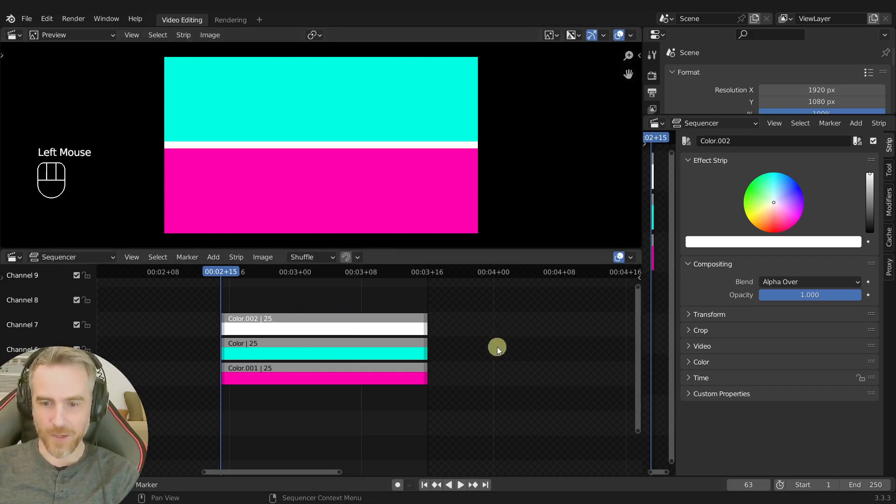
key(Tab)
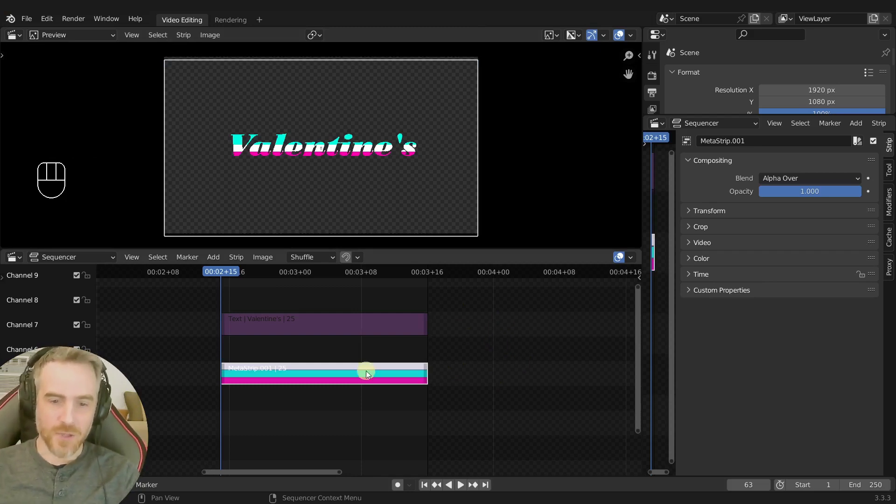
- Open the colour meta strip to inspect its strips and return to the main timeline
click(348, 385)
key(Tab)
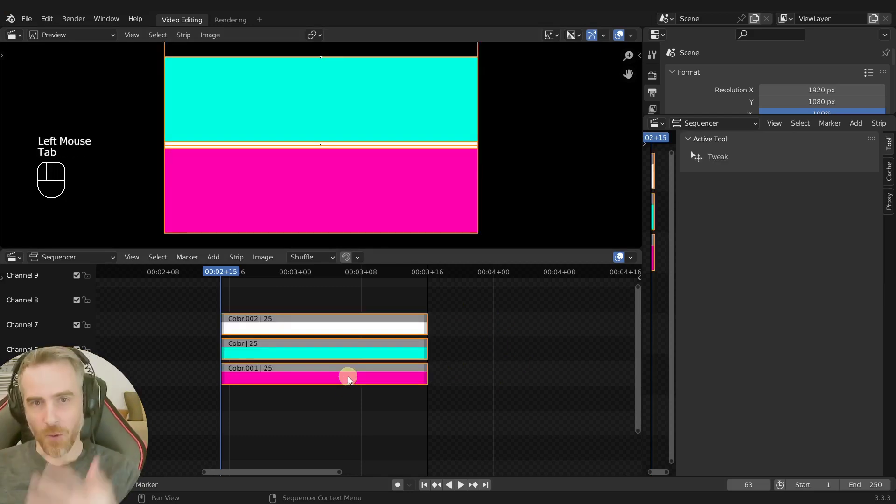
click(482, 342)
key(Tab)
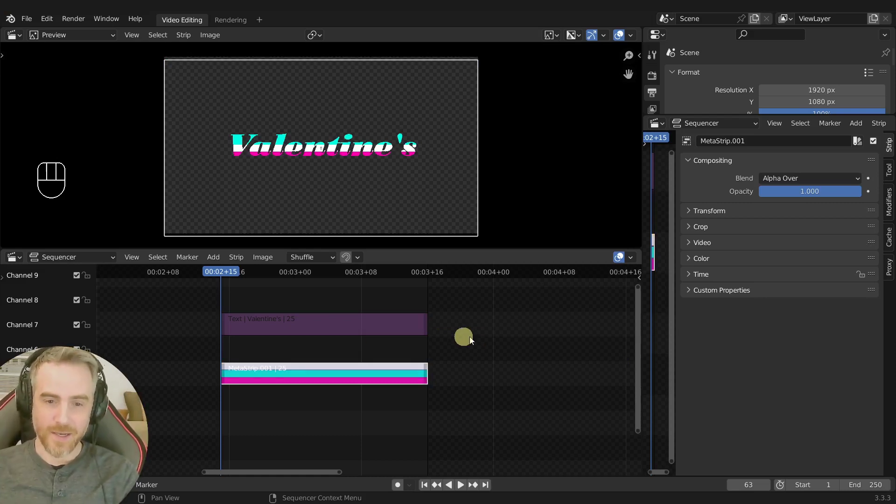
- Toggle in and out of the meta strip repeatedly, then select it together with the text strip
key(Tab)
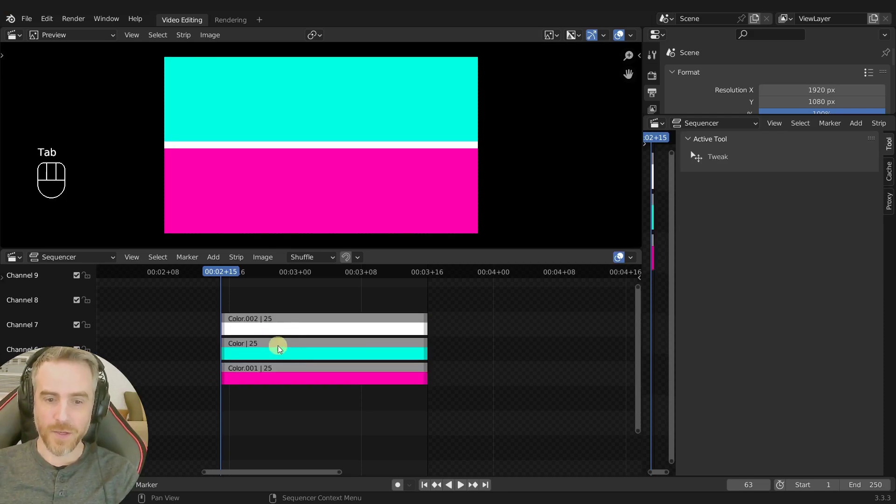
key(Tab)
key(Tab)
key(Tab)
key(Tab)
key(Tab)
key(Tab)
key(Tab)
key(Tab)
key(Tab)
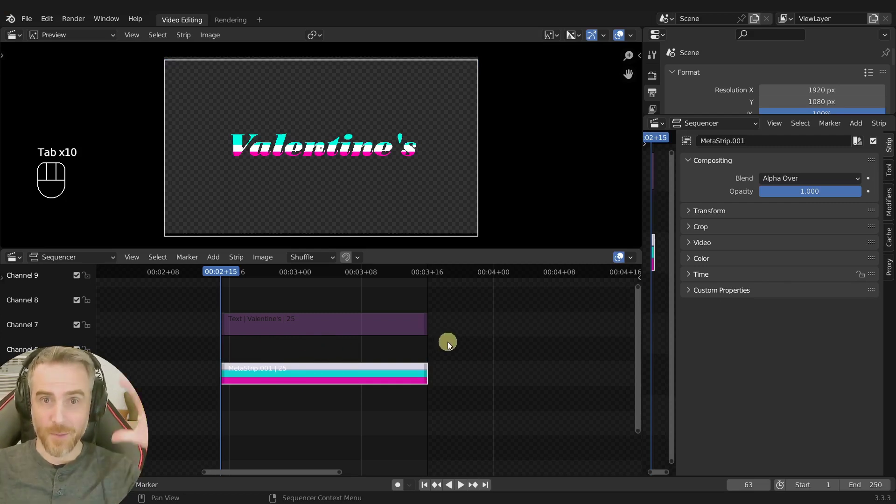
click(453, 345)
- Enter the combined MetaStrip, step into MetaStrip.001 inside it and return to the MetaStrip level
key(Tab)
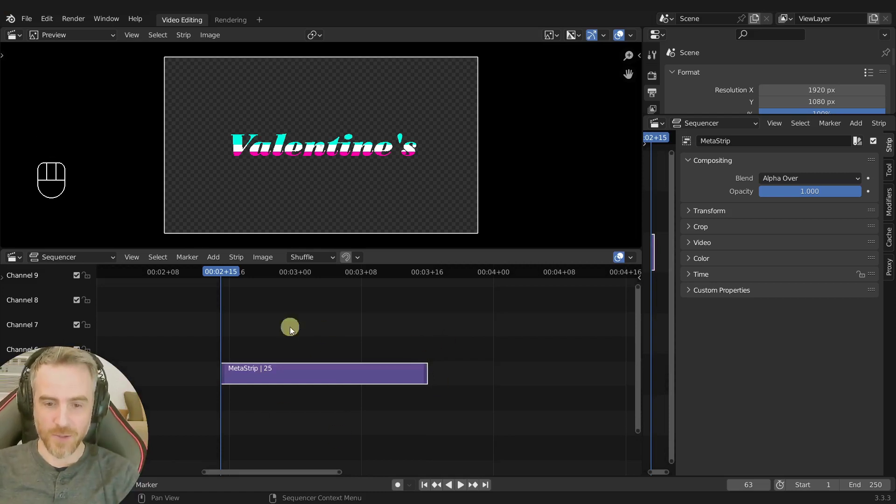
click(336, 379)
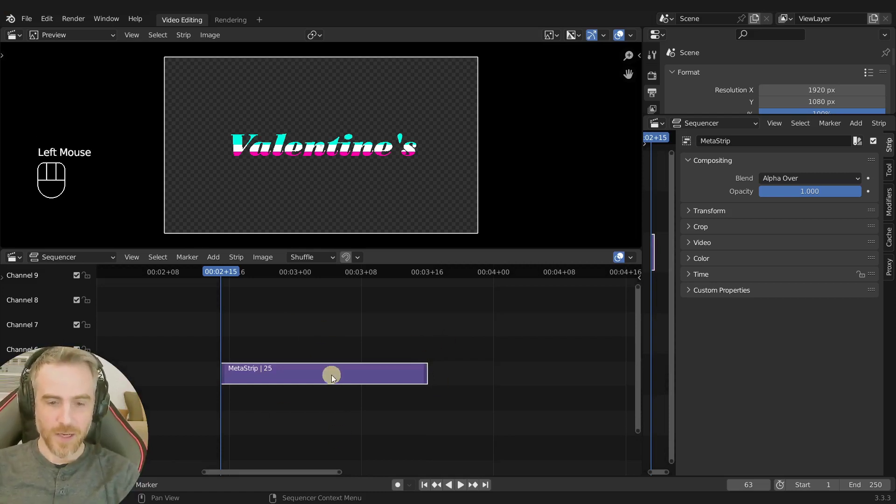
key(Tab)
click(300, 378)
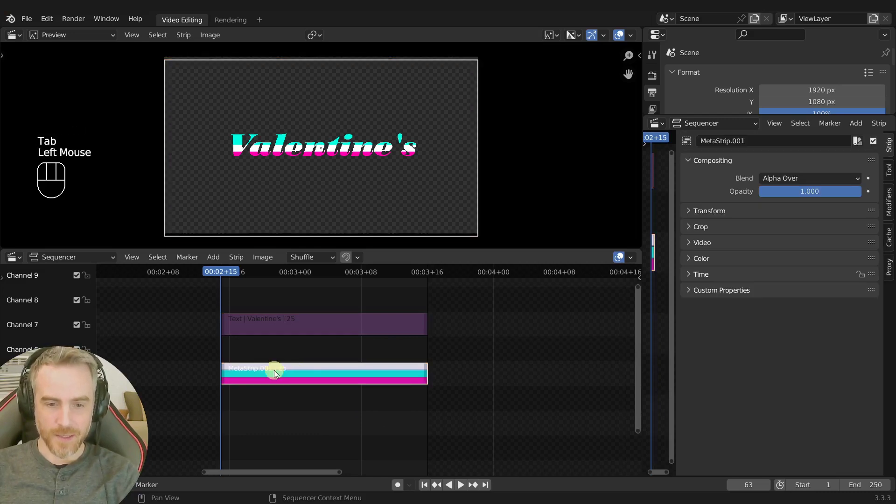
key(Tab)
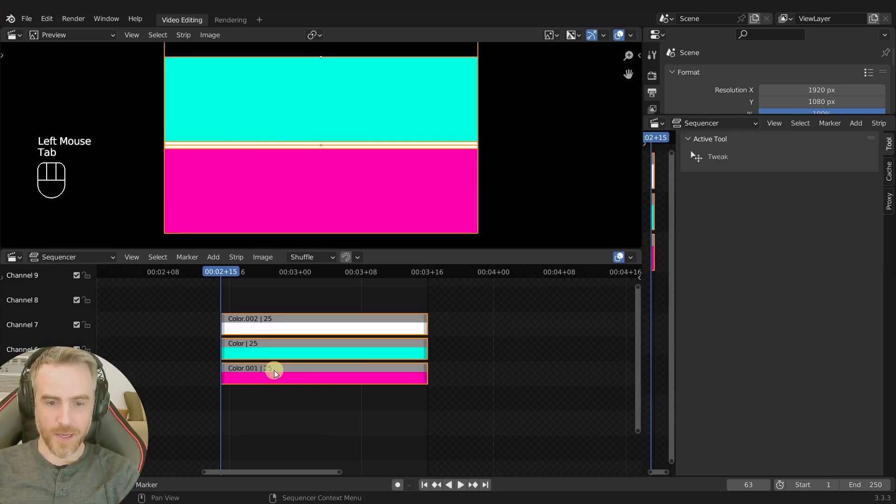
key(Tab)
- Scale MetaStrip.001 along Y and move it vertically so the colour bands shift across the letters
click(285, 357)
scroll(up, 3)
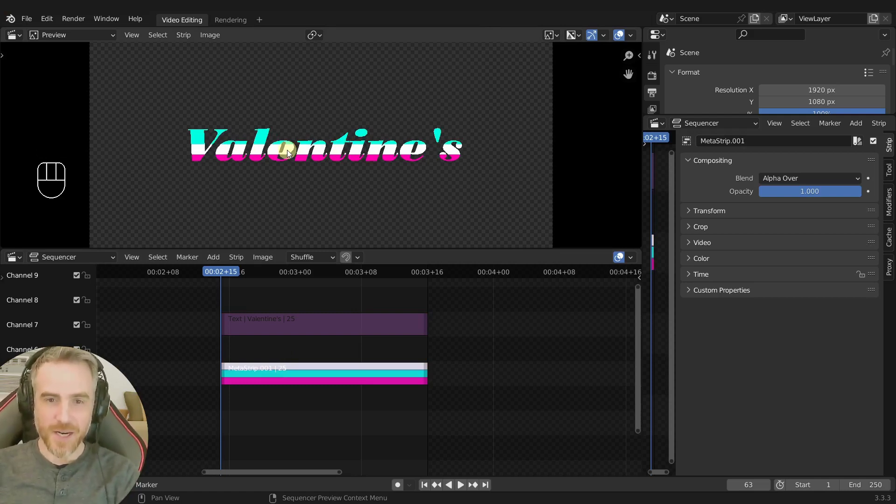
click(297, 375)
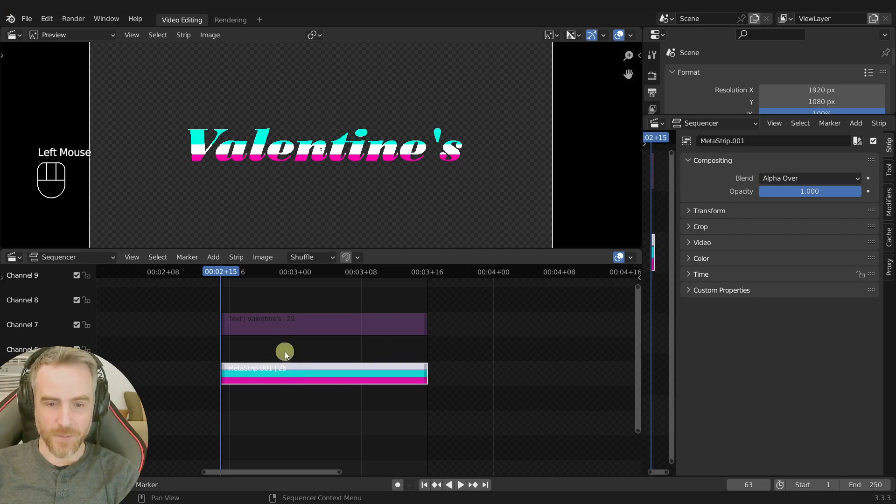
key(s)
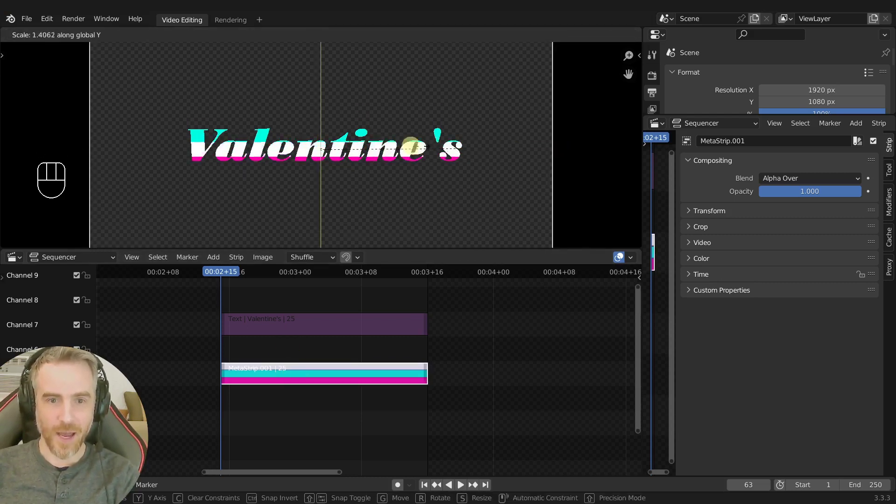
key(g)
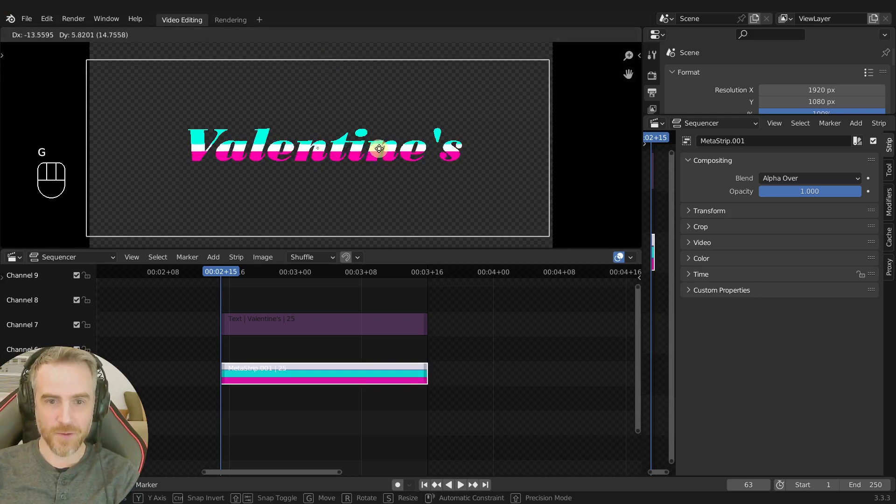
key(r)
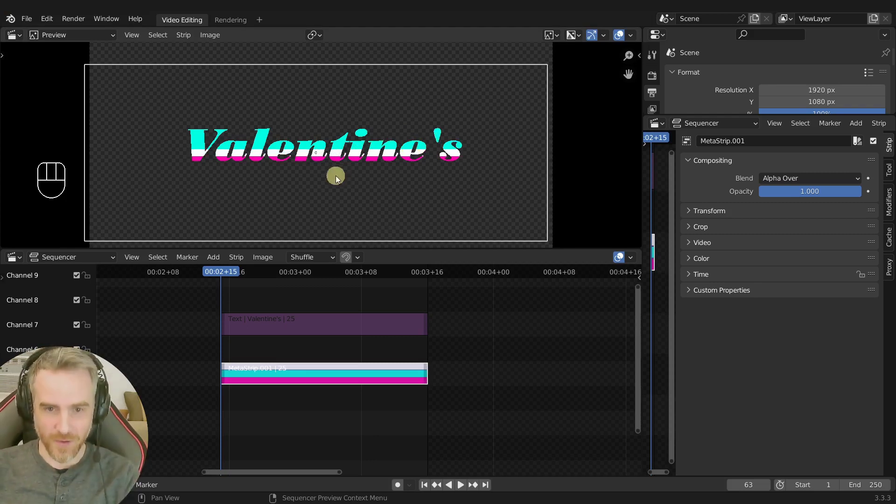
key(alt+s)
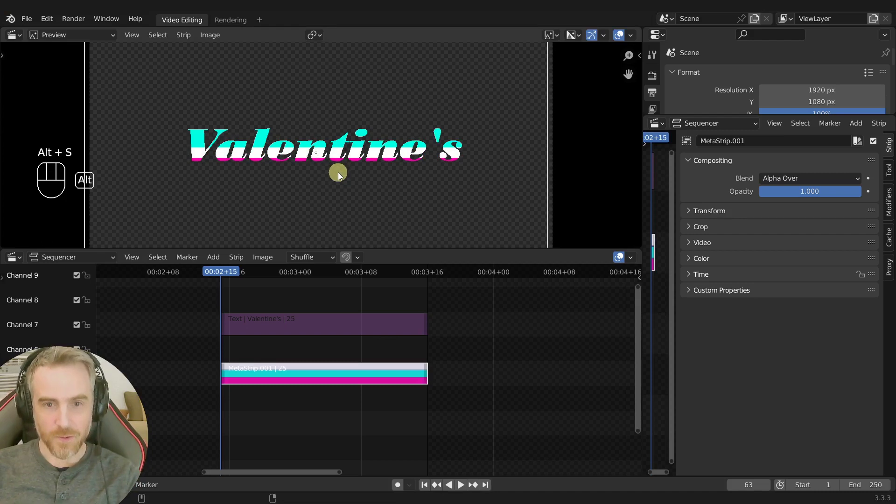
key(alt+g)
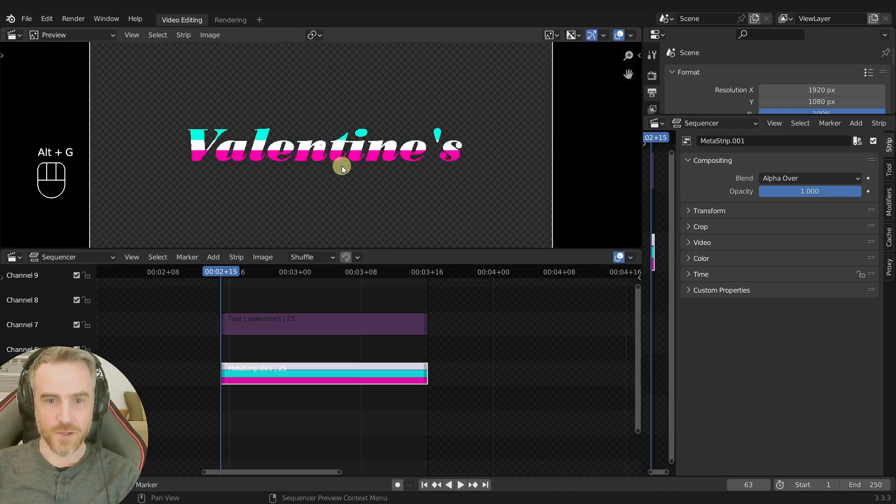
- Enter MetaStrip.001 and scale the white Color.002 strip until it fills the whole preview frame
key(g)
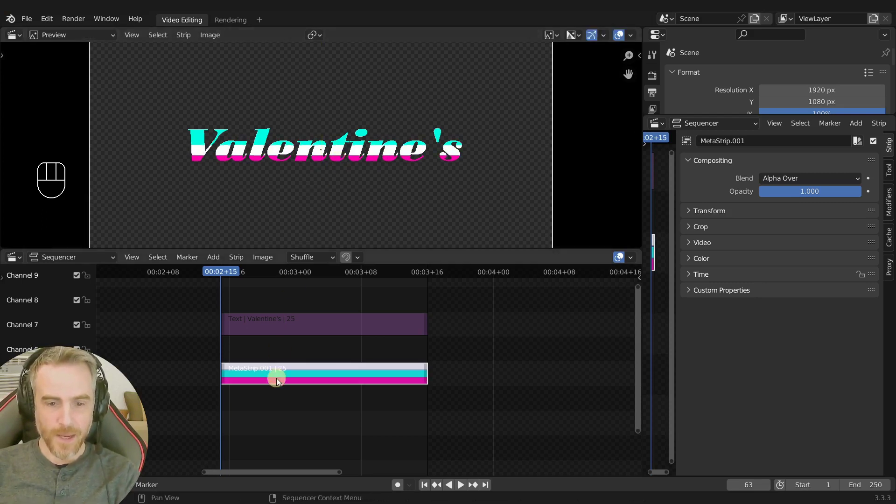
click(279, 376)
key(Tab)
click(304, 173)
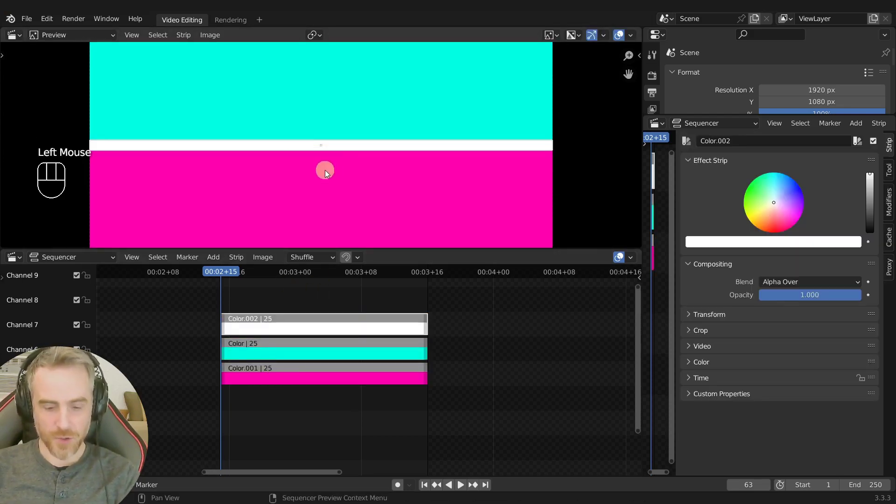
key(alt+s)
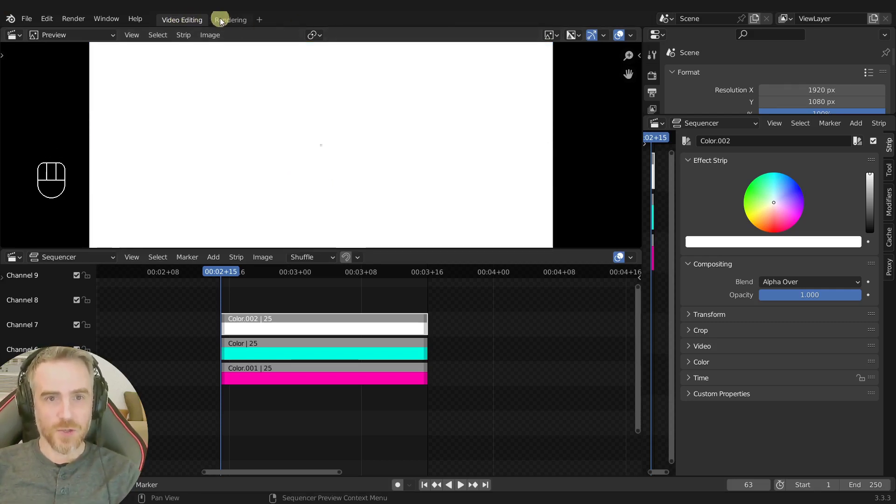
- Add the Masking workspace from the workspace tabs
click(223, 22)
right_click(238, 22)
drag(239, 21, 196, 45)
drag(292, 23, 293, 25)
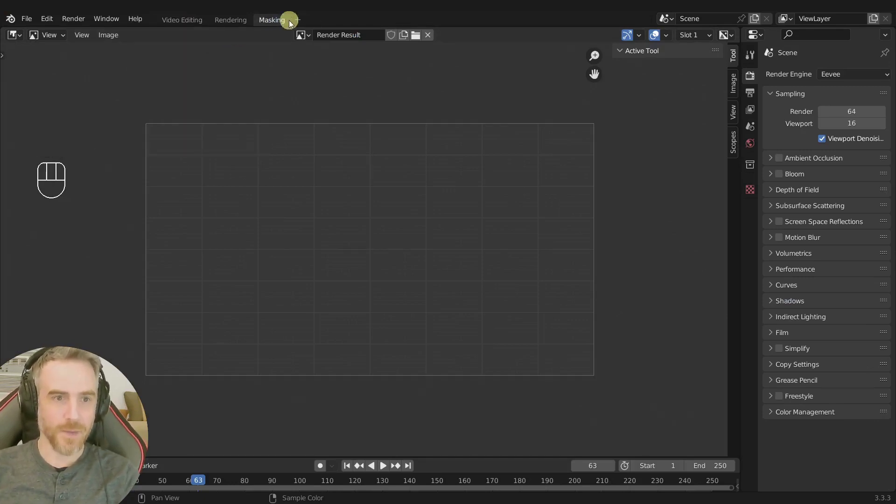
drag(55, 40, 58, 82)
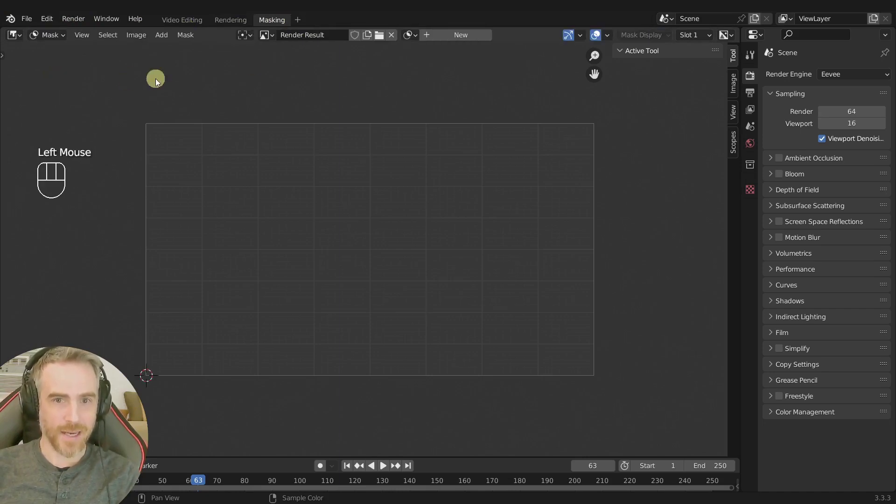
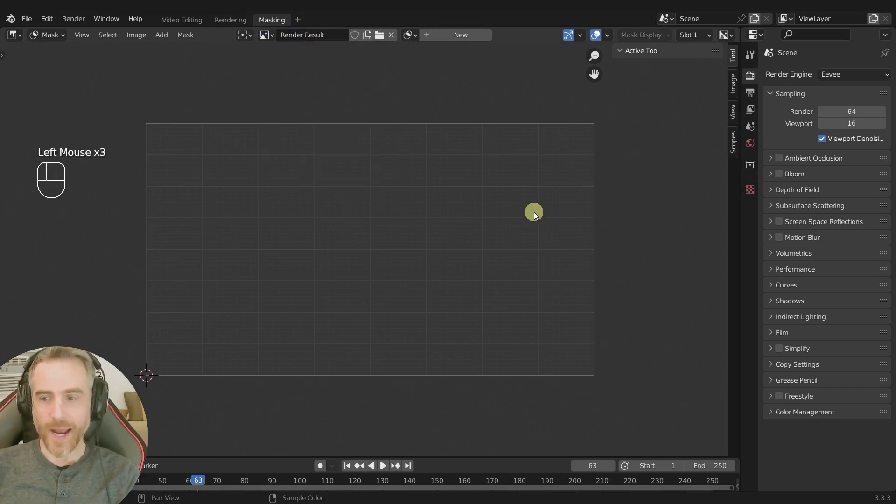
- Review Output and Color Management in Render Properties, then render frame 63 as a white image
click(752, 95)
click(808, 442)
scroll(down, 3)
click(823, 456)
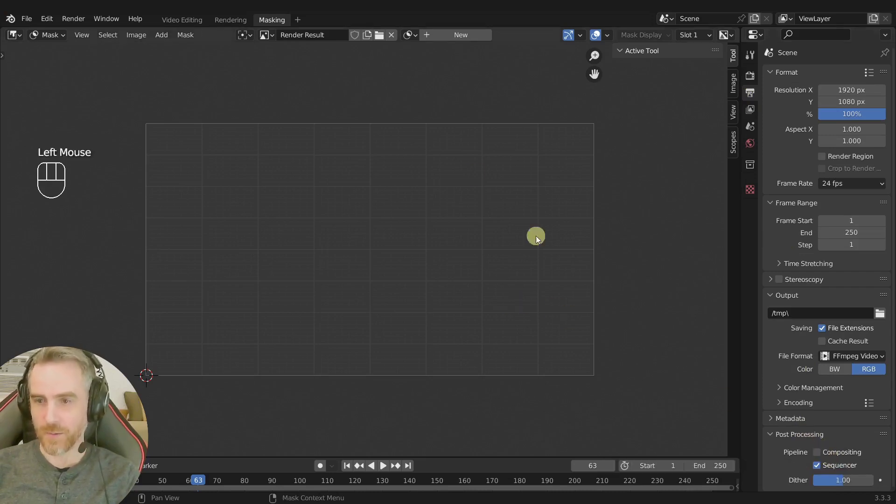
click(752, 79)
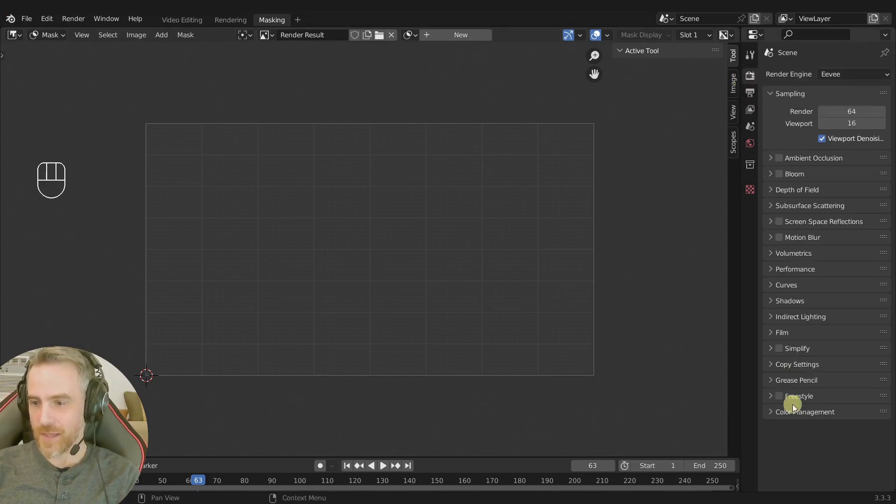
click(794, 417)
scroll(down, 3)
scroll(down, 3)
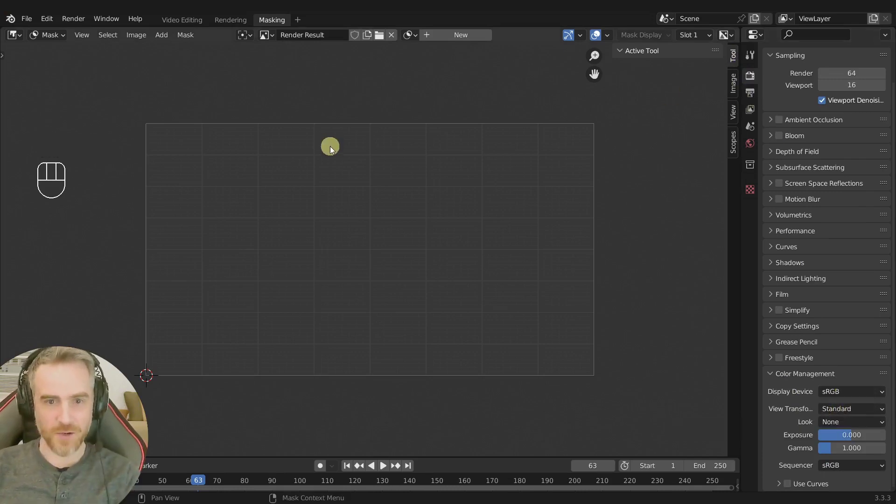
key(F12)
- Split the left area of the Masking workspace into Sequencer and Preview views
click(191, 20)
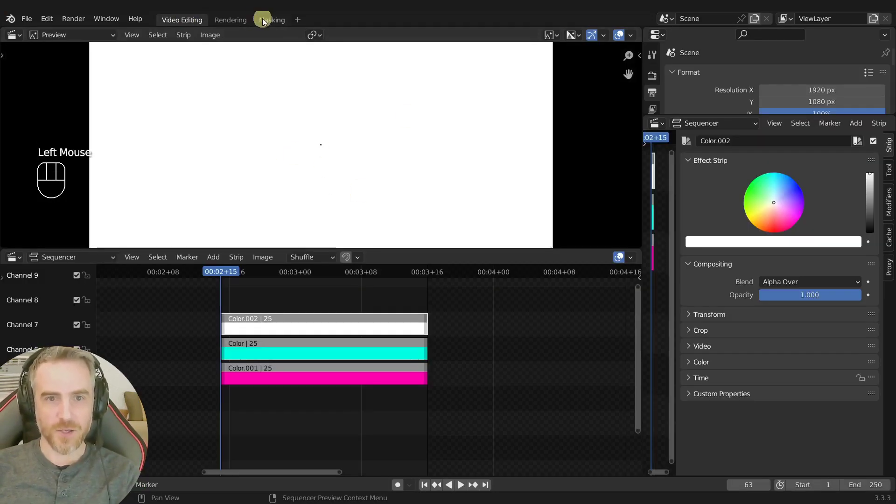
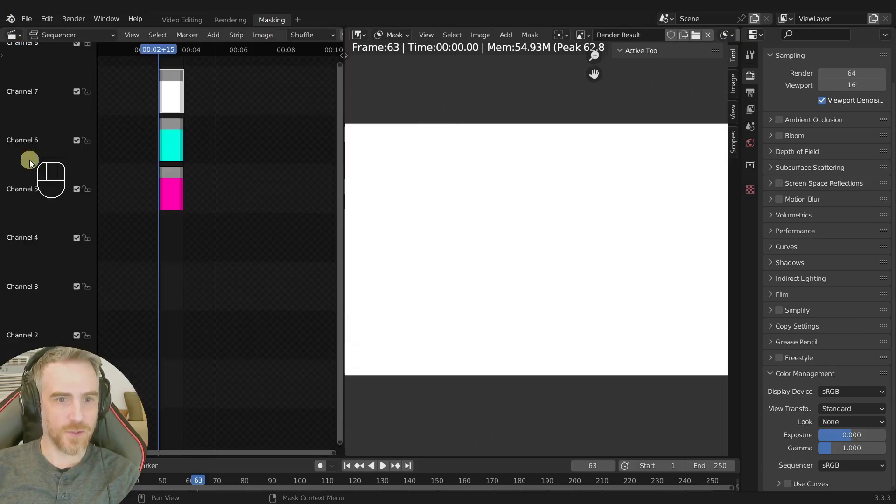
drag(343, 30, 326, 246)
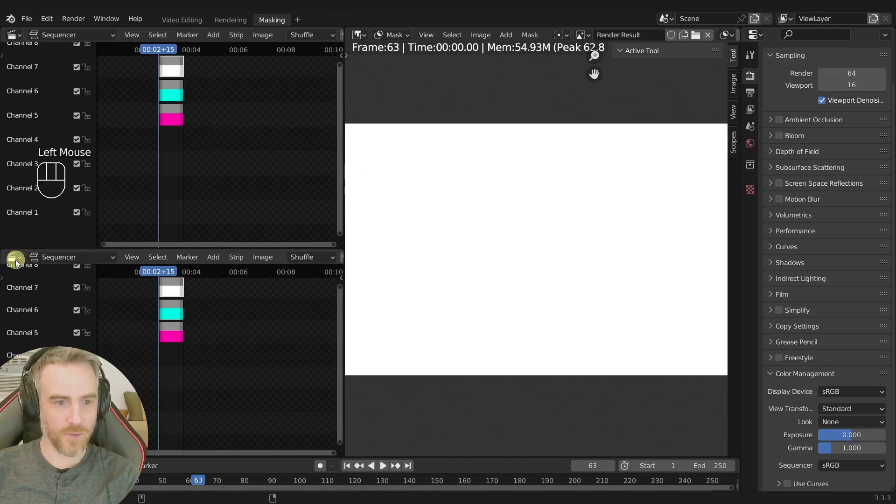
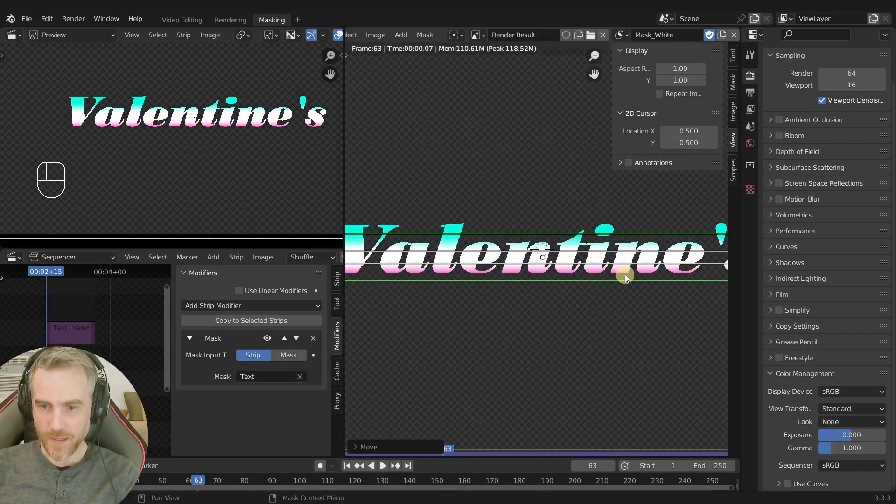
- Squash the Mask_White mask vertically and render the frame to check the white band
key(s)
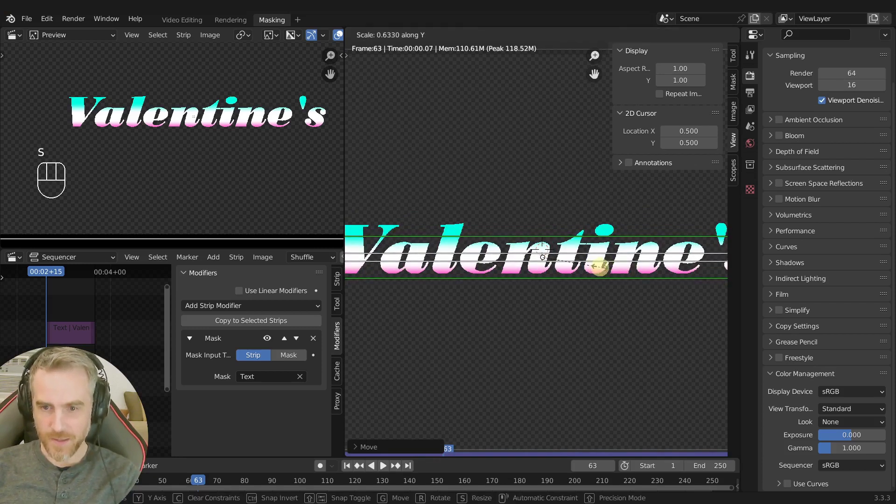
key(alt+s)
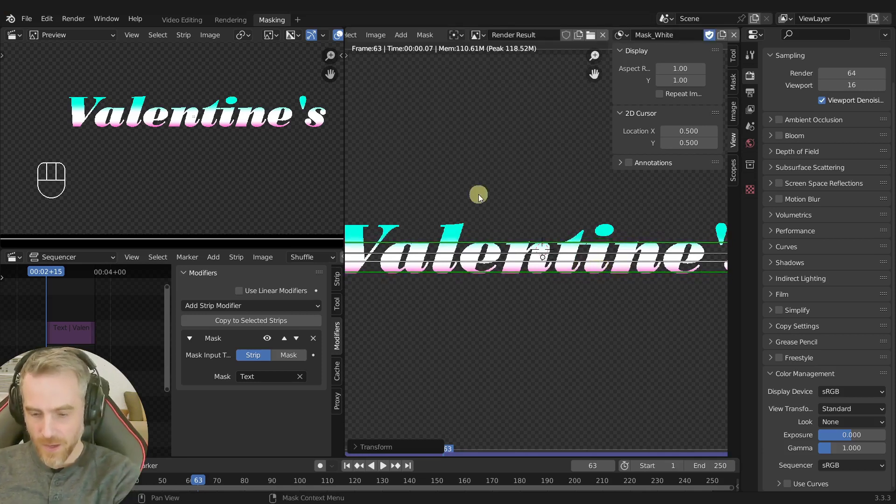
key(F12)
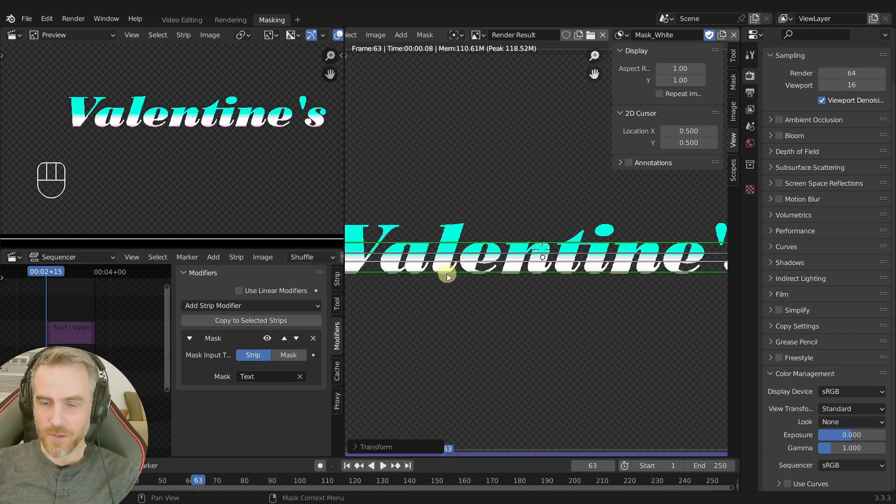
click(76, 390)
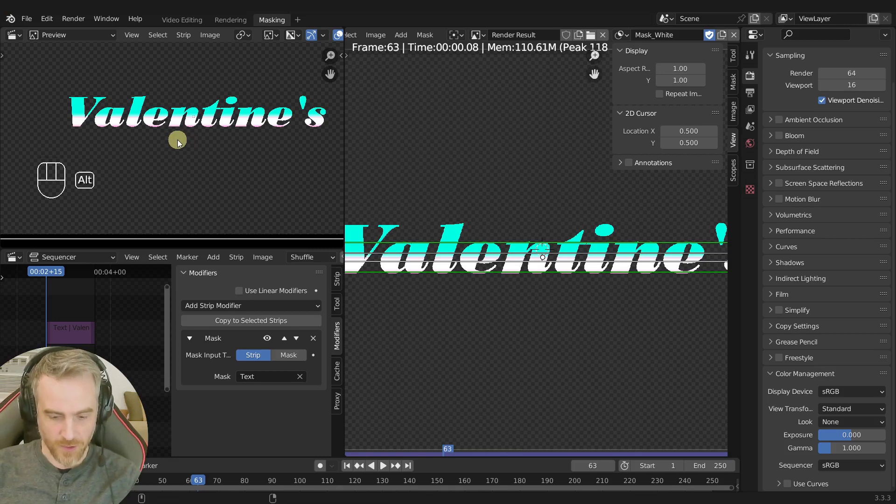
key(alt+g)
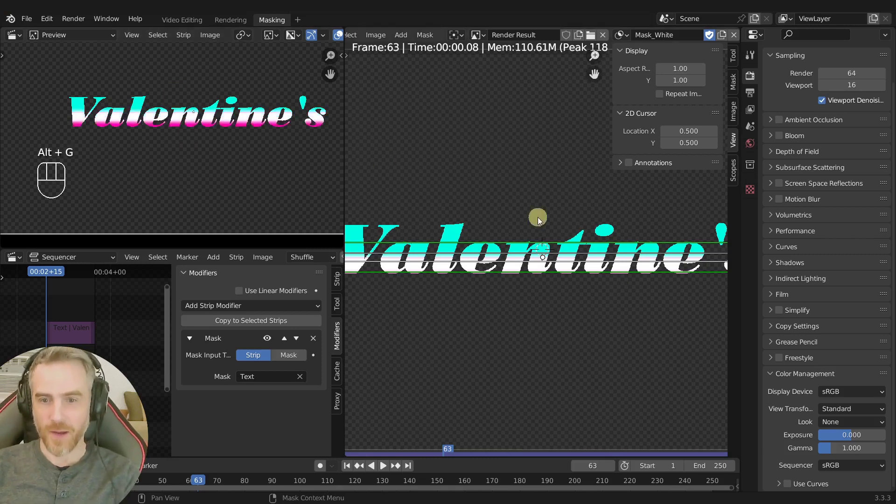
key(F12)
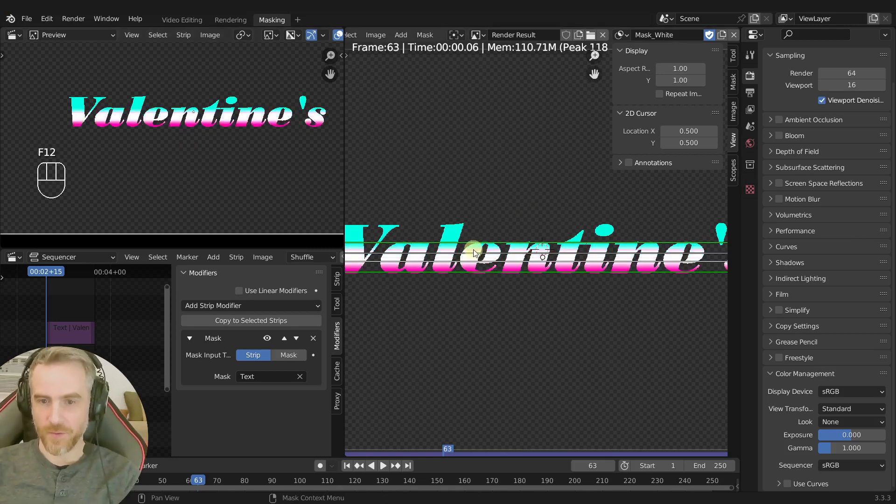
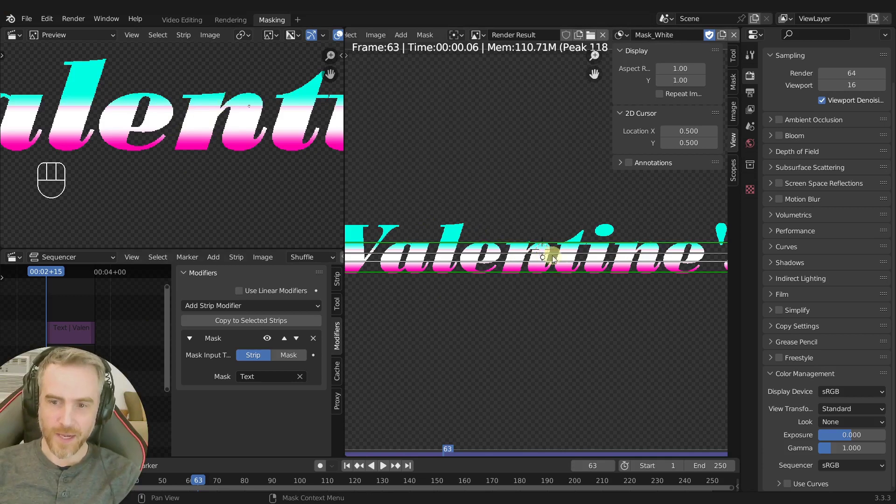
- Undo the mask edits, rescale the mask height again and re-render to verify the stripe
key(ctrl+z)
key(ctrl+z)
key(ctrl+z)
key(ctrl+z)
key(ctrl+z)
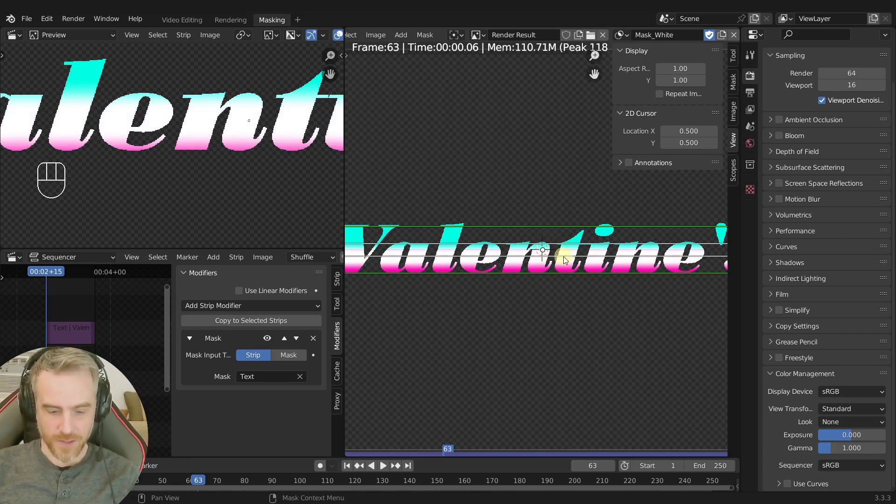
key(alt+s)
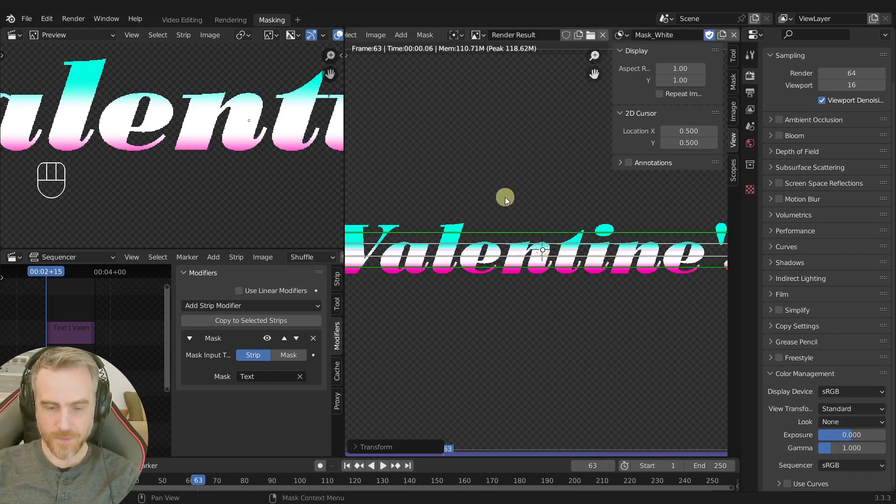
key(F12)
- Zoom the views and move and resize the Mask_White points to widen the white band
scroll(down, 3)
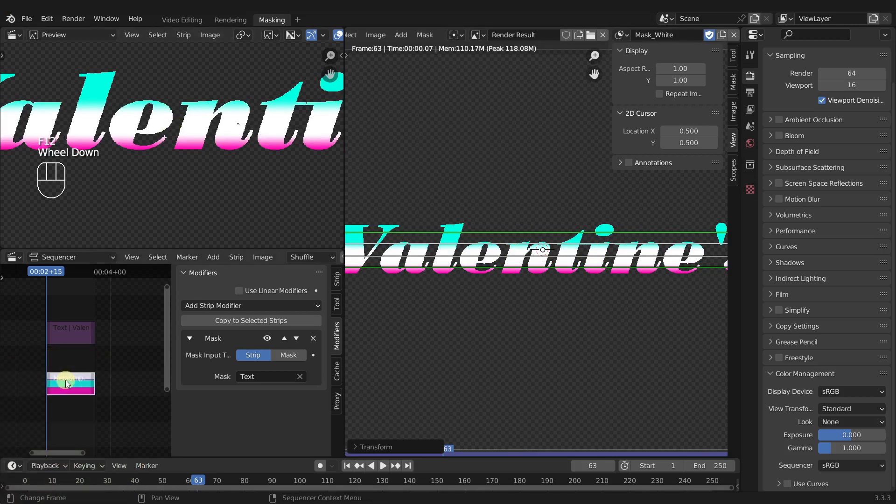
key(g)
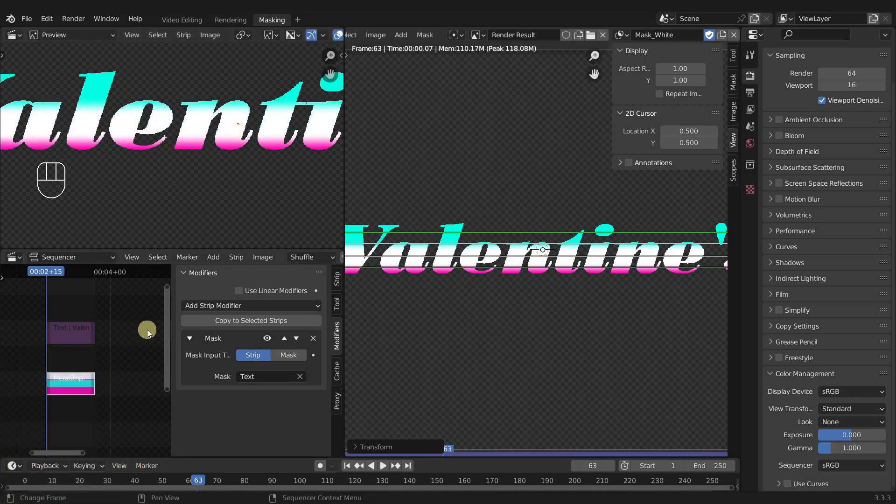
key(n)
scroll(down, 3)
scroll(up, 3)
scroll(down, 3)
scroll(up, 3)
scroll(up, 3)
key(g)
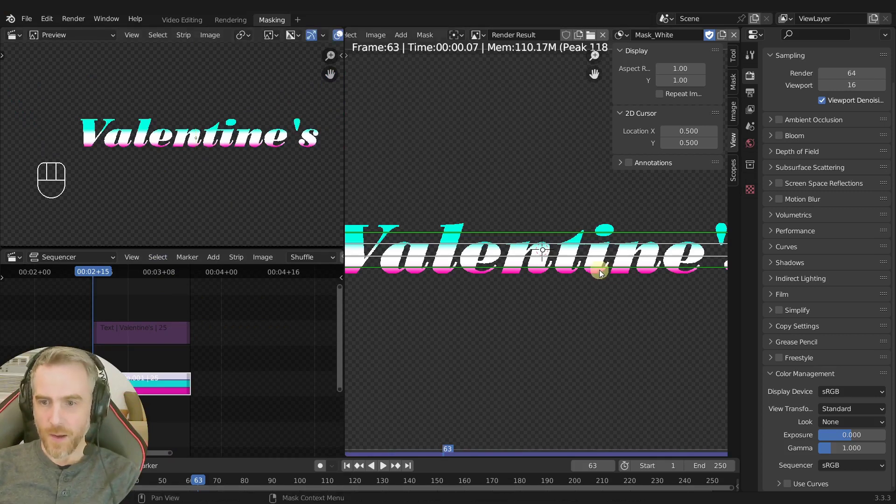
key(s)
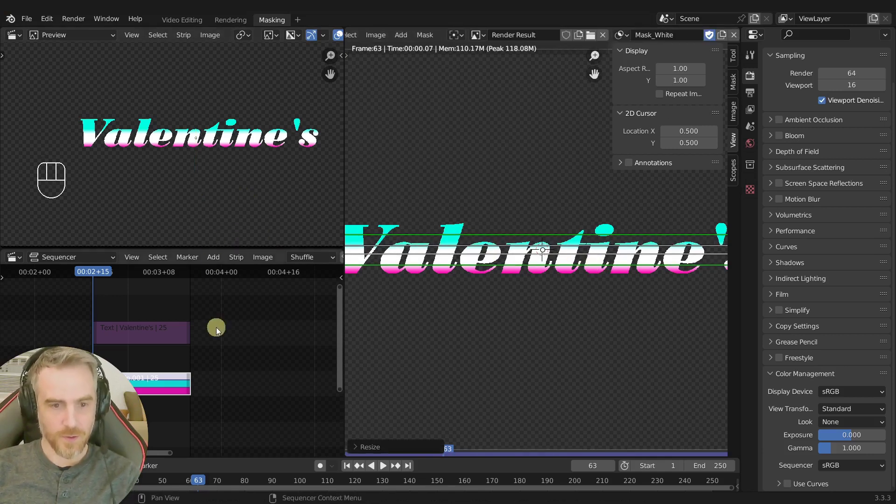
key(ctrl+r)
- Stretch the mask taller once more so a wider white band sits between cyan and magenta
scroll(up, 3)
scroll(up, 3)
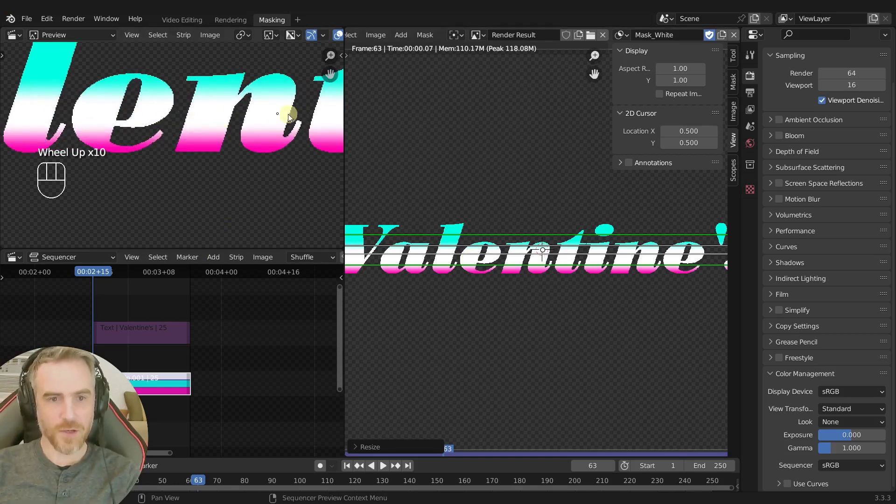
key(alt+s)
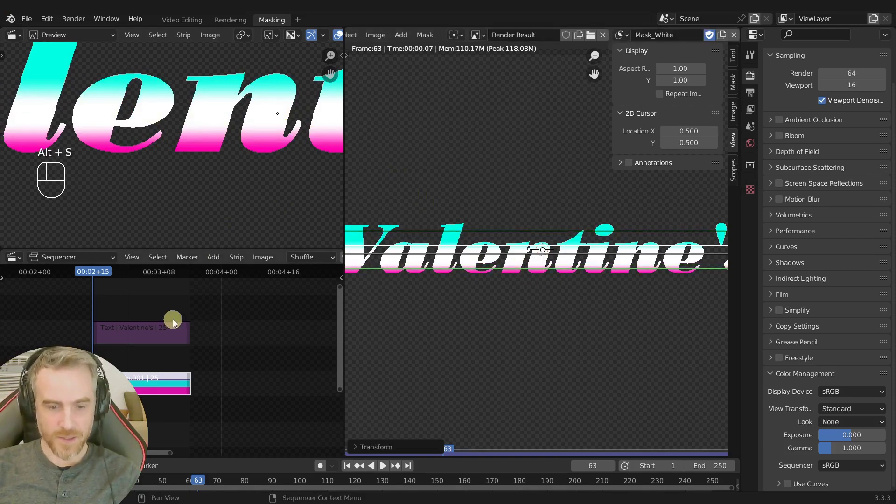
key(ctrl+r)
scroll(down, 3)
scroll(up, 3)
scroll(down, 3)
scroll(down, 3)
scroll(up, 3)
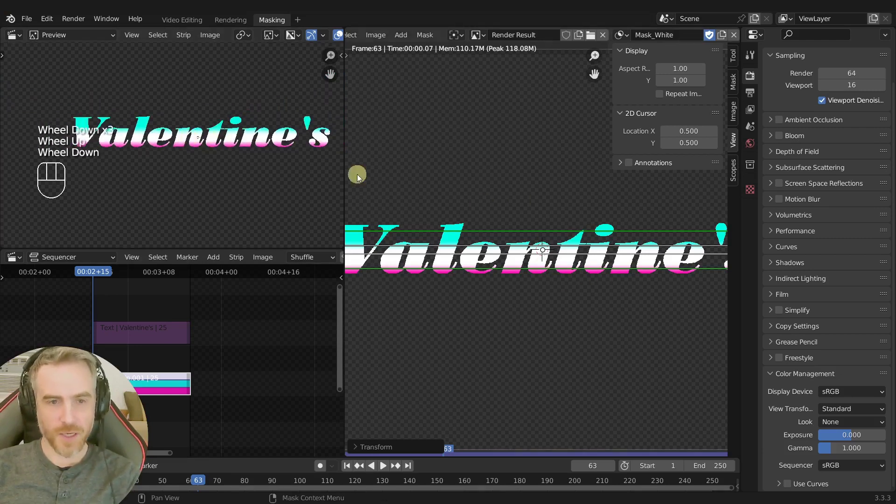